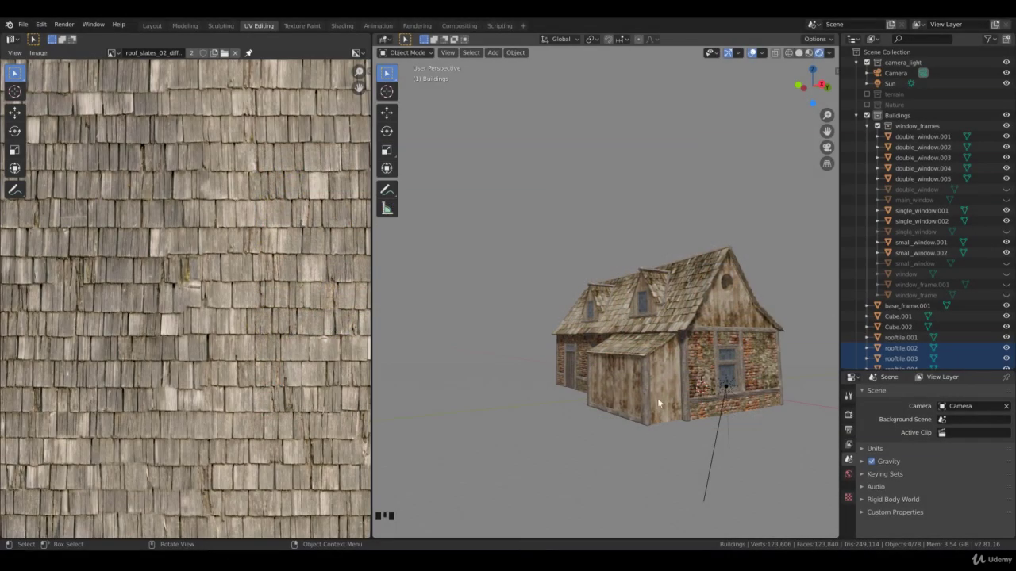
Step: Orbit around the house from every side, then view it from the front tilted down onto the roof
left_click_drag(644, 350, 718, 332)
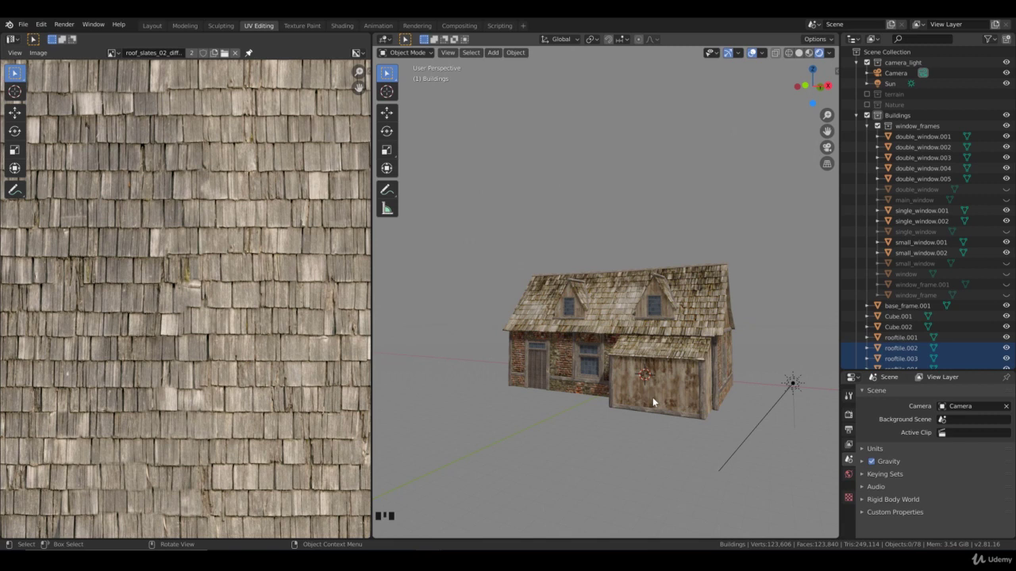
scroll("up", 3)
left_click_drag(587, 292, 621, 370)
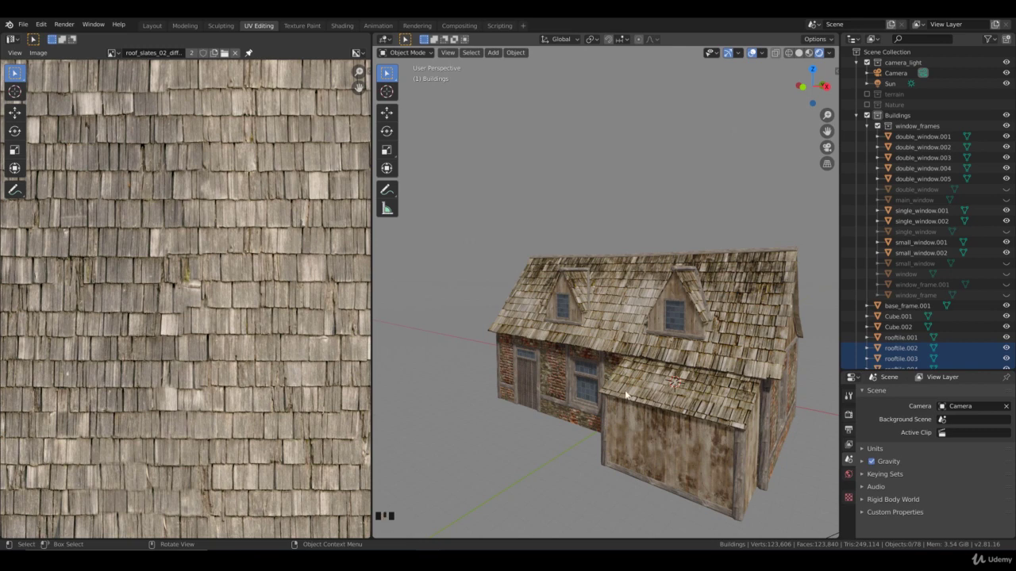
left_click_drag(688, 339, 511, 322)
scroll("down", 3)
left_click_drag(512, 322, 697, 347)
key("KP_1")
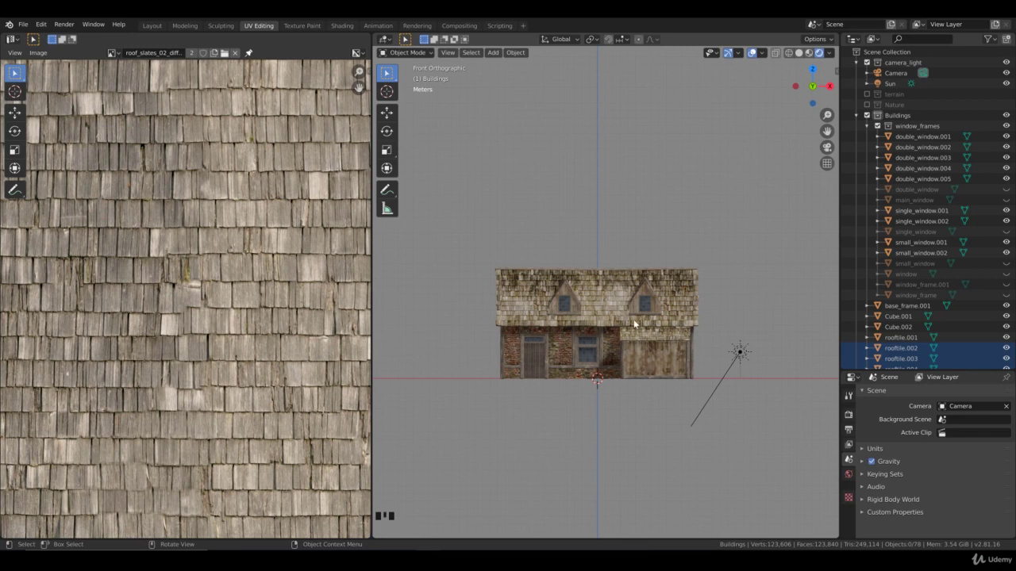
left_click_drag(506, 281, 559, 288)
scroll("up", 3)
Step: Select the ridge tile strip on the roof edge and duplicate it from top view
left_click(536, 297)
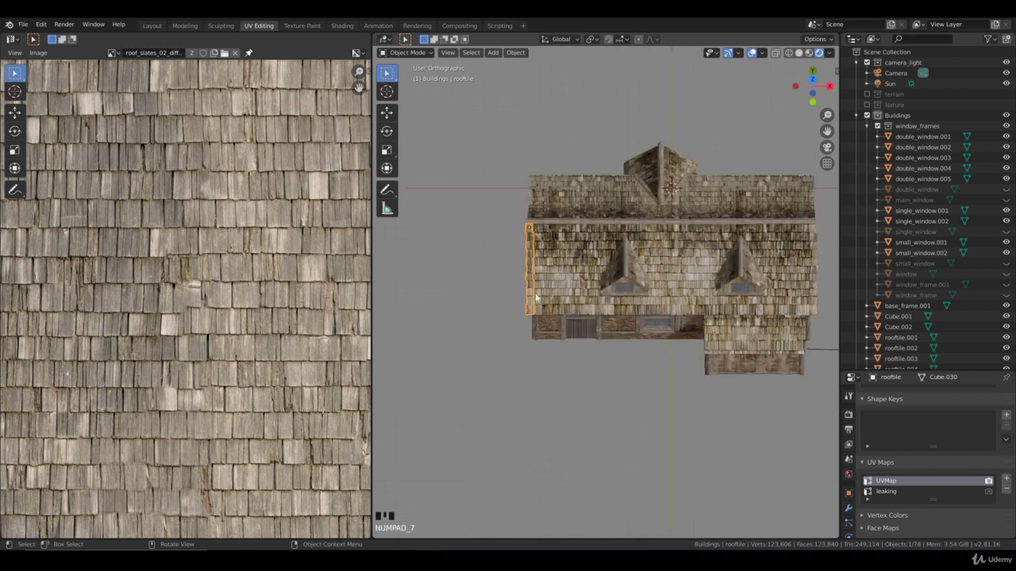
left_click_drag(595, 201, 565, 324)
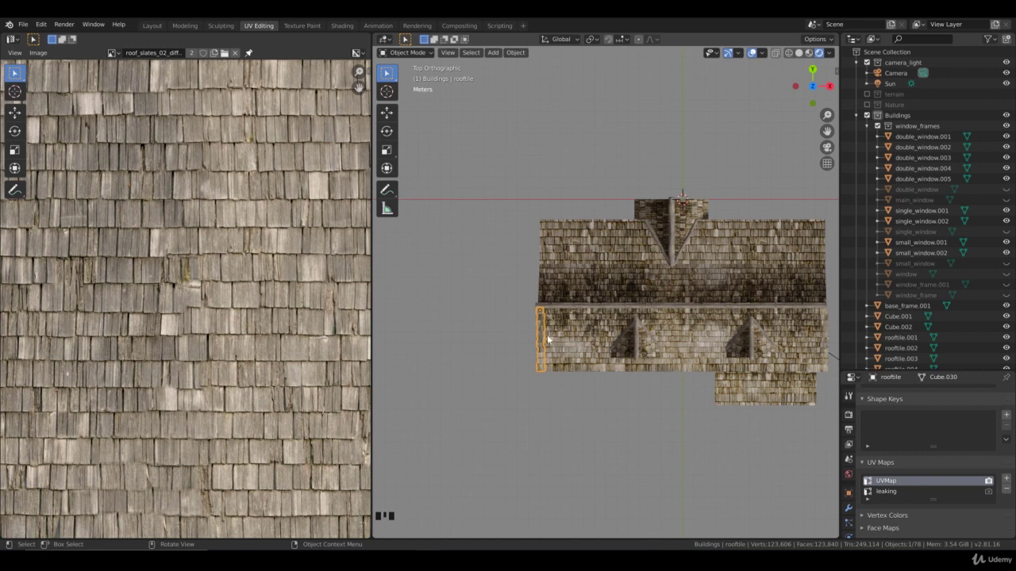
key("shift+d")
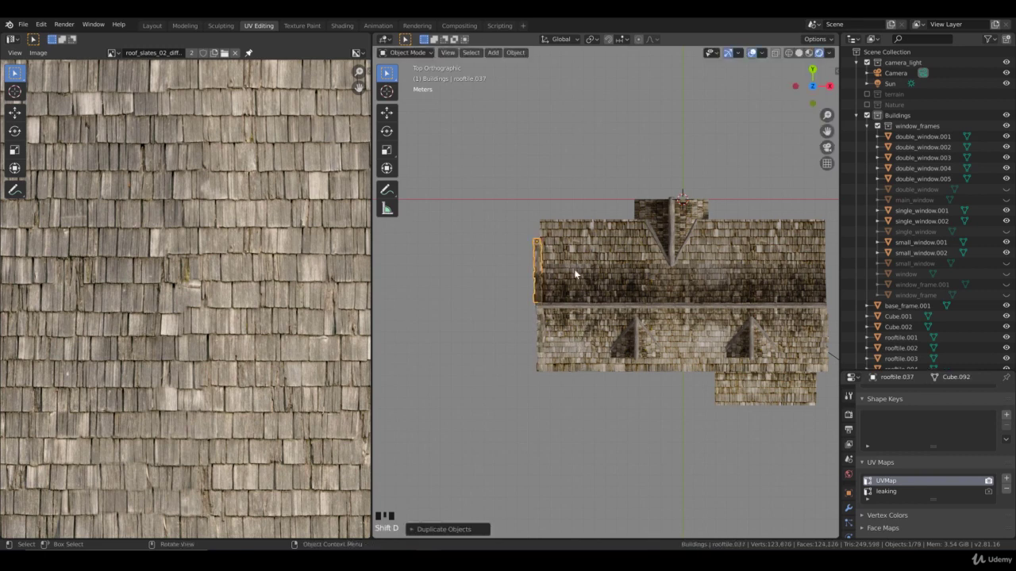
Step: Move the duplicated strip up and slide it along the main gable's steep edge
key("r")
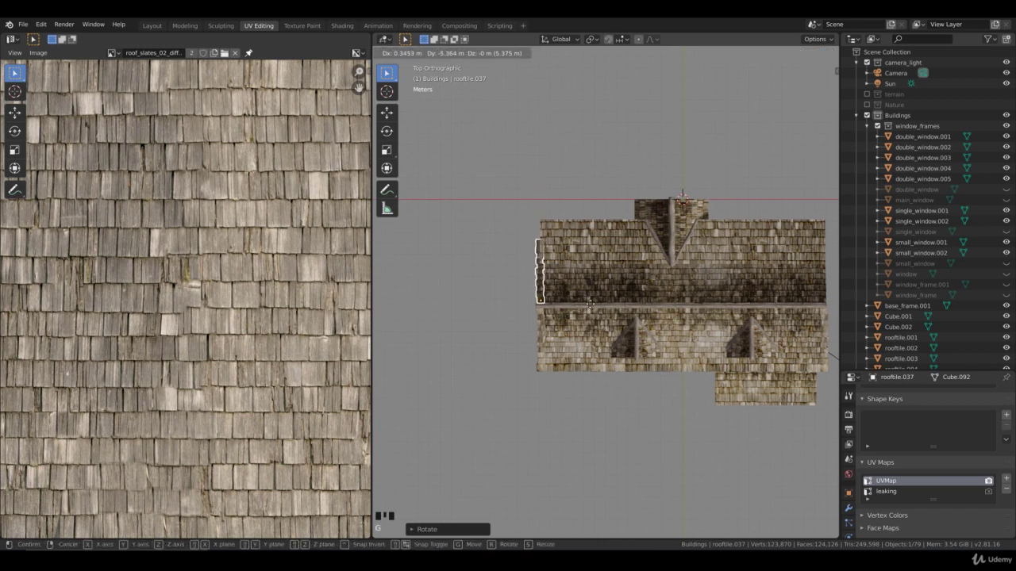
left_click_drag(556, 318, 597, 325)
scroll("up", 3)
middle_click(599, 325)
key("g")
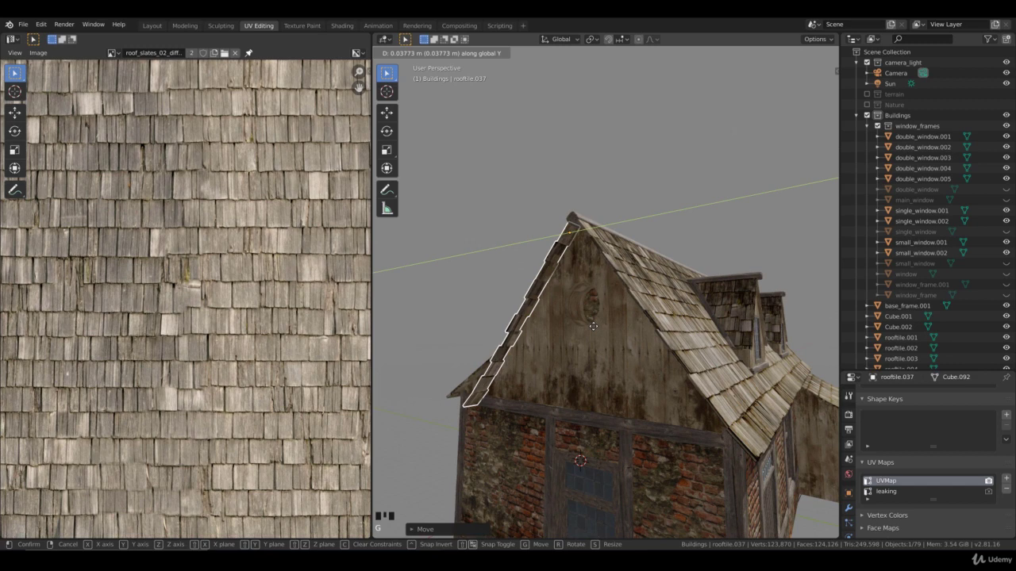
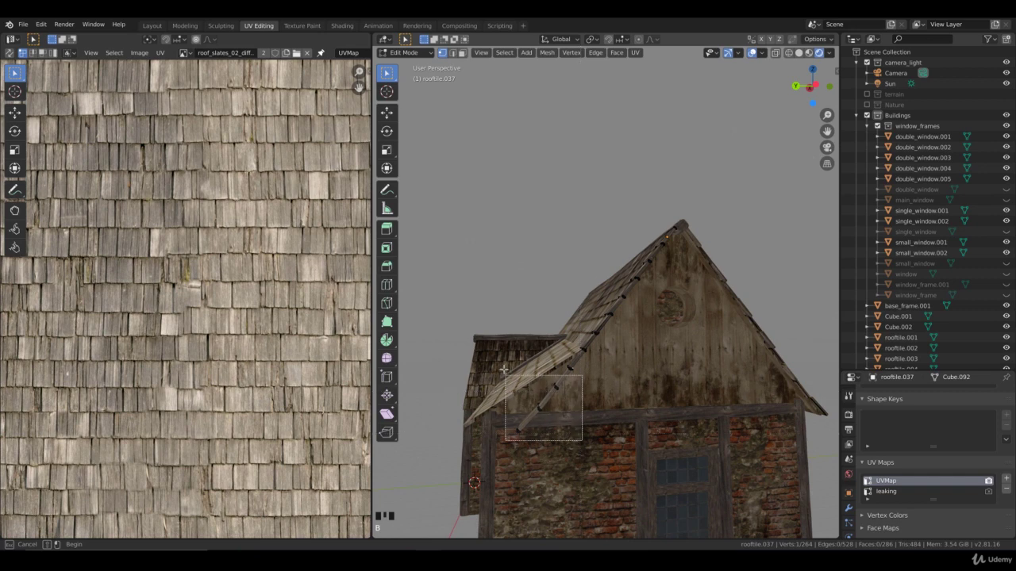
Step: From side view, rotate and lower the strip's bottom tiles onto the shallower roof slope
key("ctrl+l")
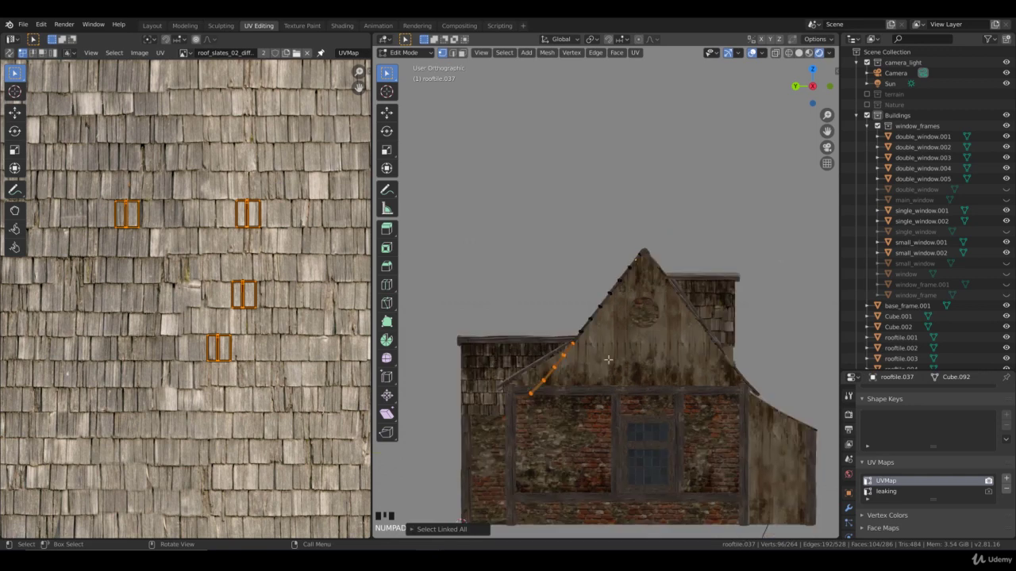
key("r")
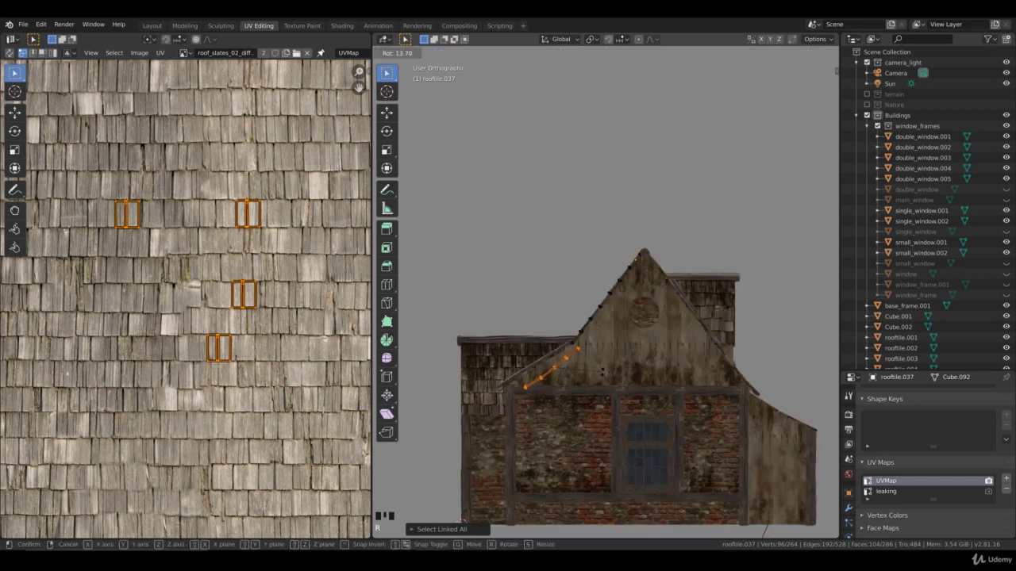
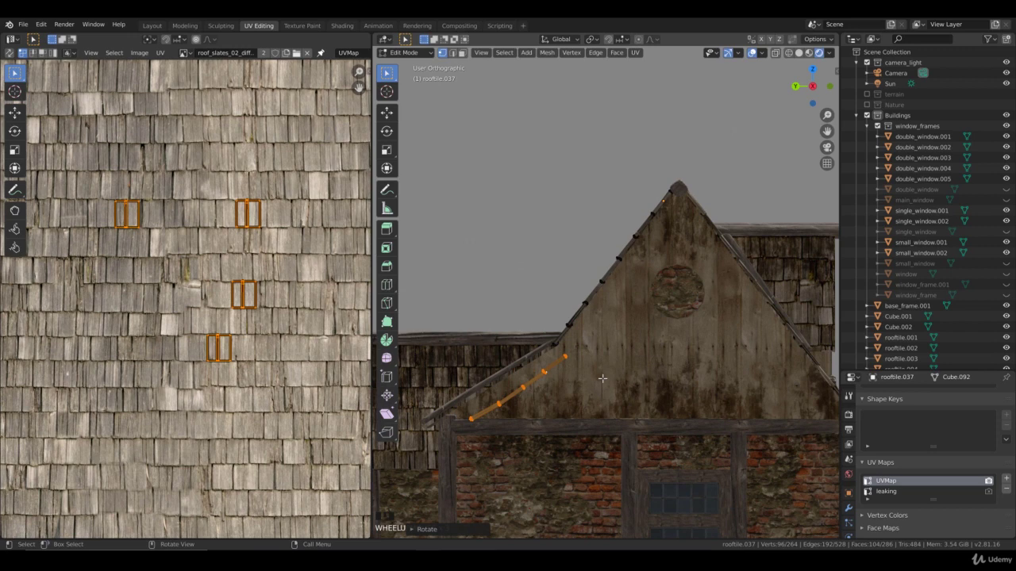
key("g")
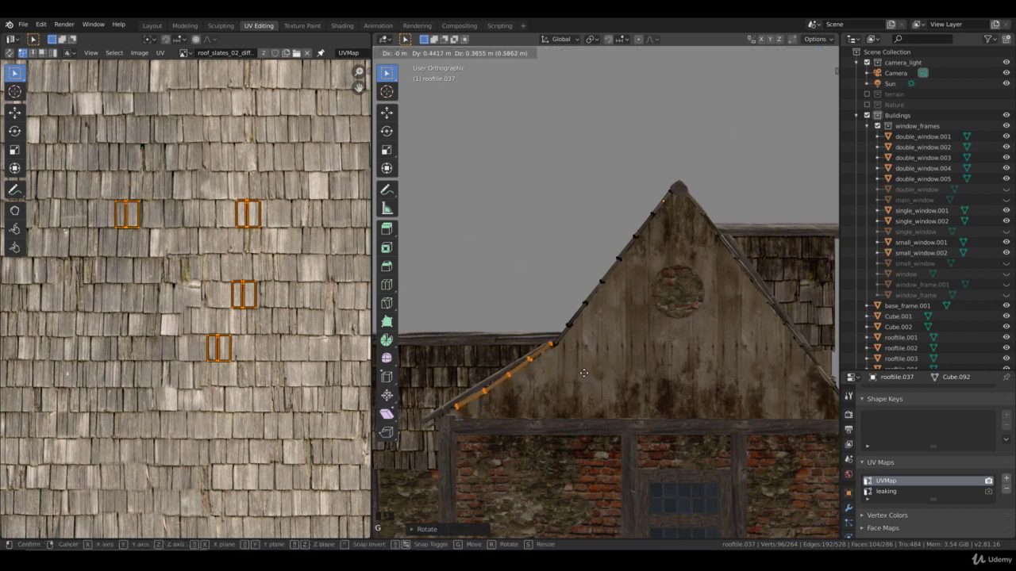
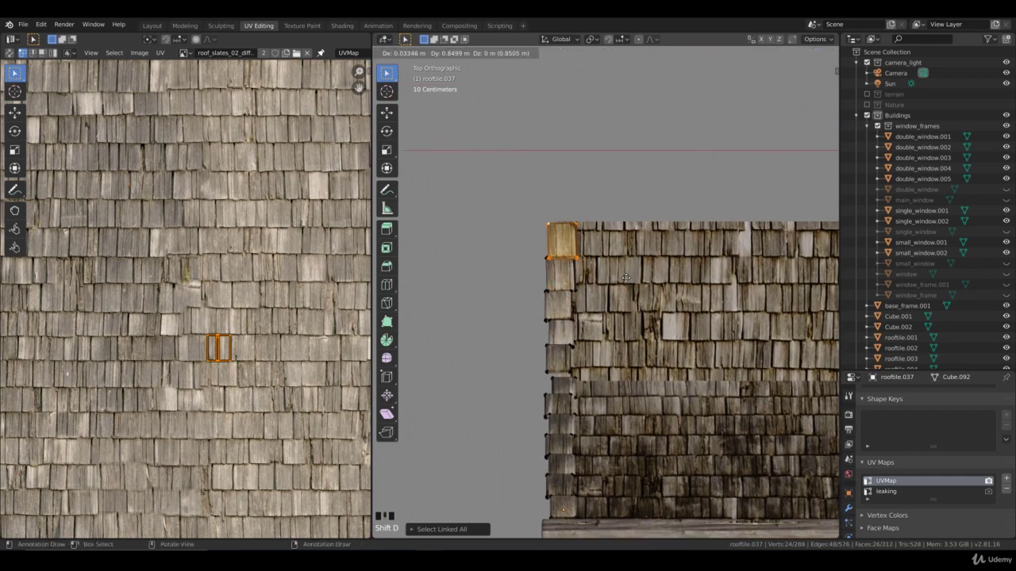
Step: Rotate the selection to adjust the roof section being edited
key("r")
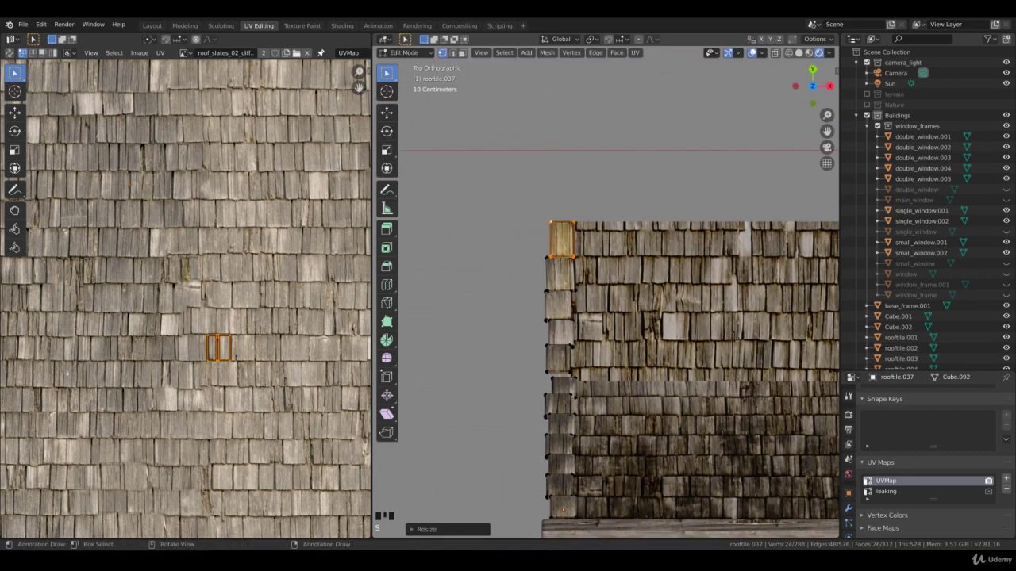
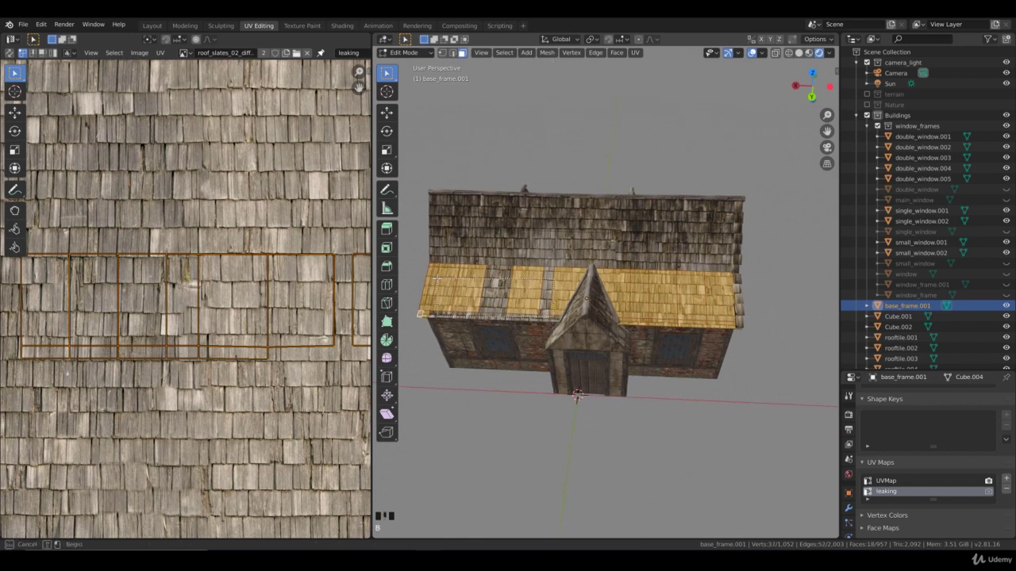
Step: Shift the front roof's UV islands up to the top edge of the roof-slate image
scroll("down", 3)
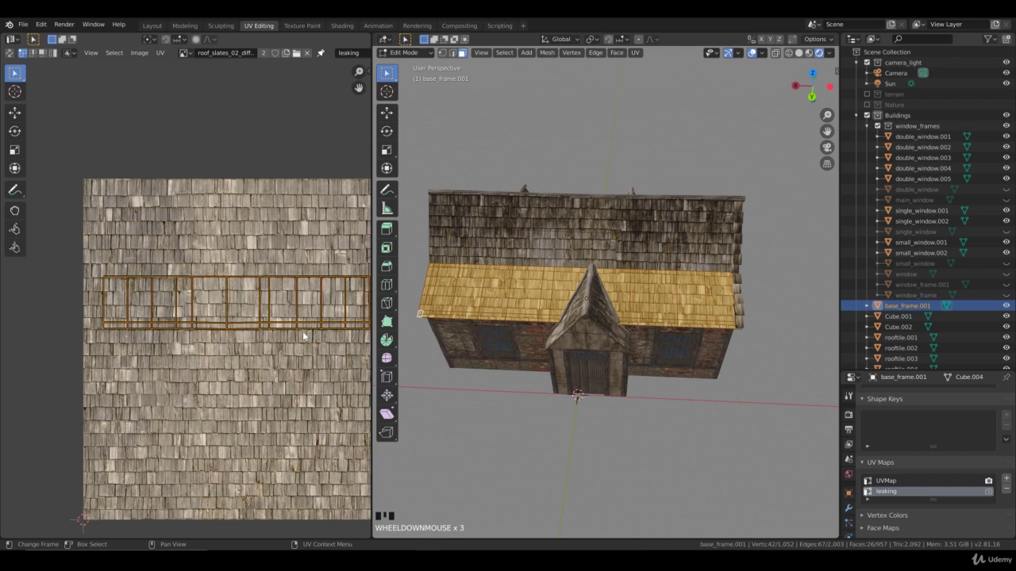
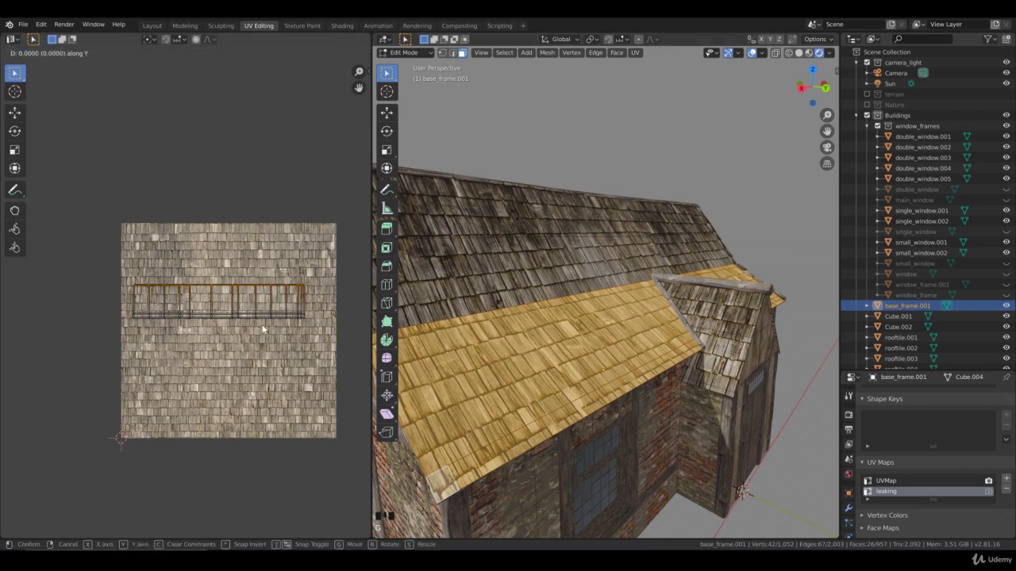
left_click(295, 326)
key("b")
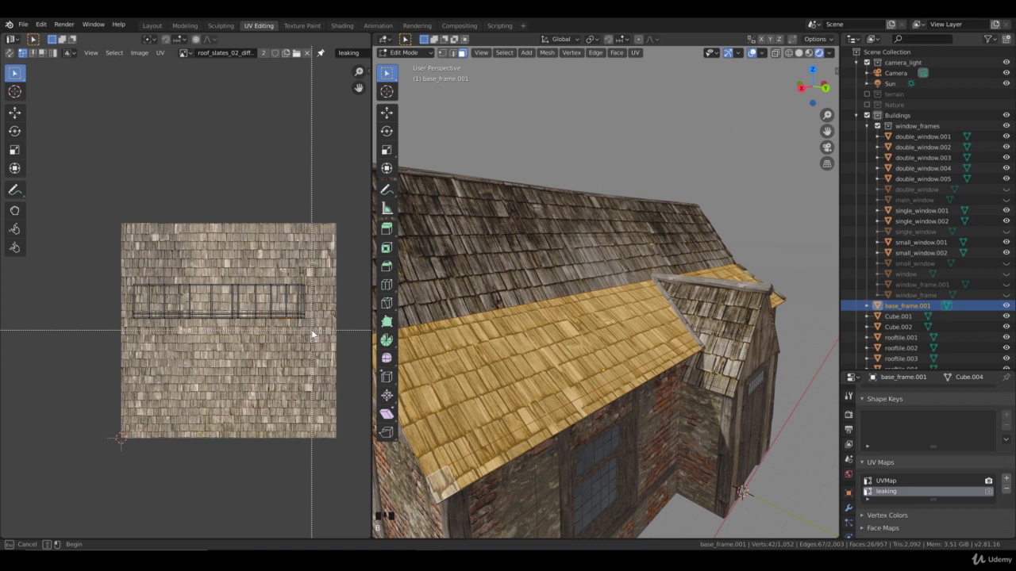
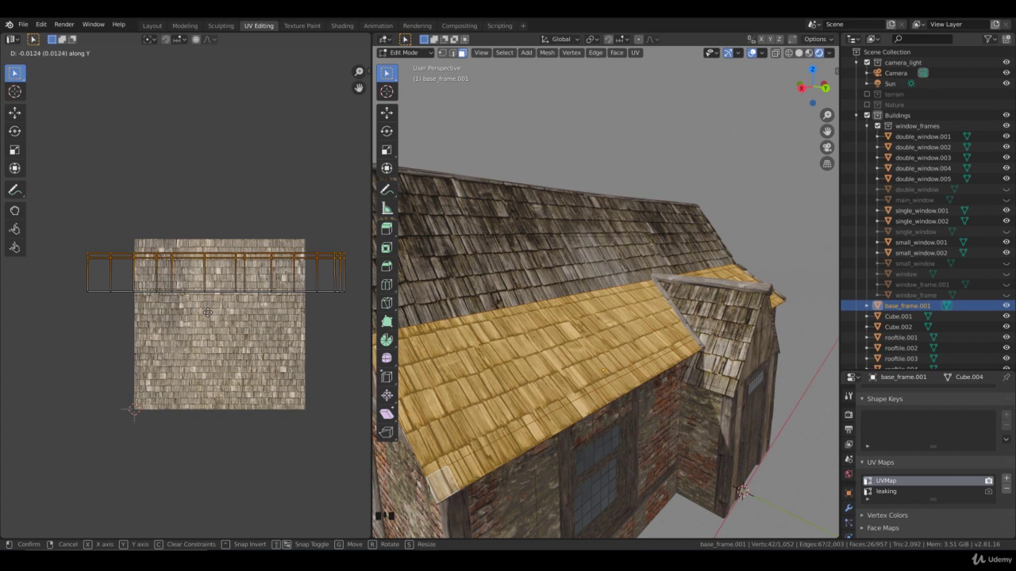
left_click(329, 315)
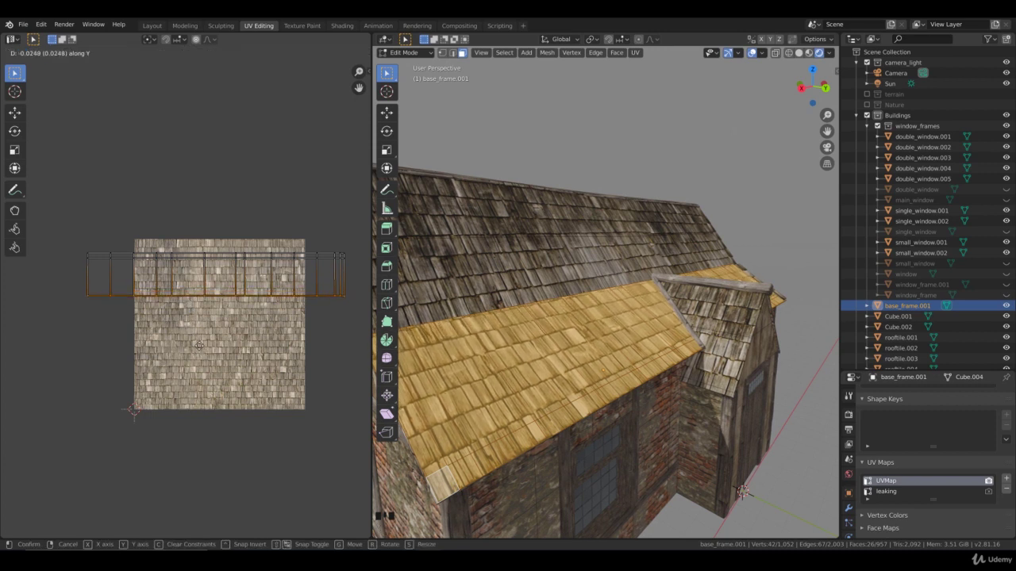
scroll("down", 3)
scroll("up", 3)
left_click_drag(668, 377, 596, 362)
scroll("up", 3)
Step: Select the new ridge strip, pick its lower tiles in Edit Mode and scale them down slightly
left_click(598, 340)
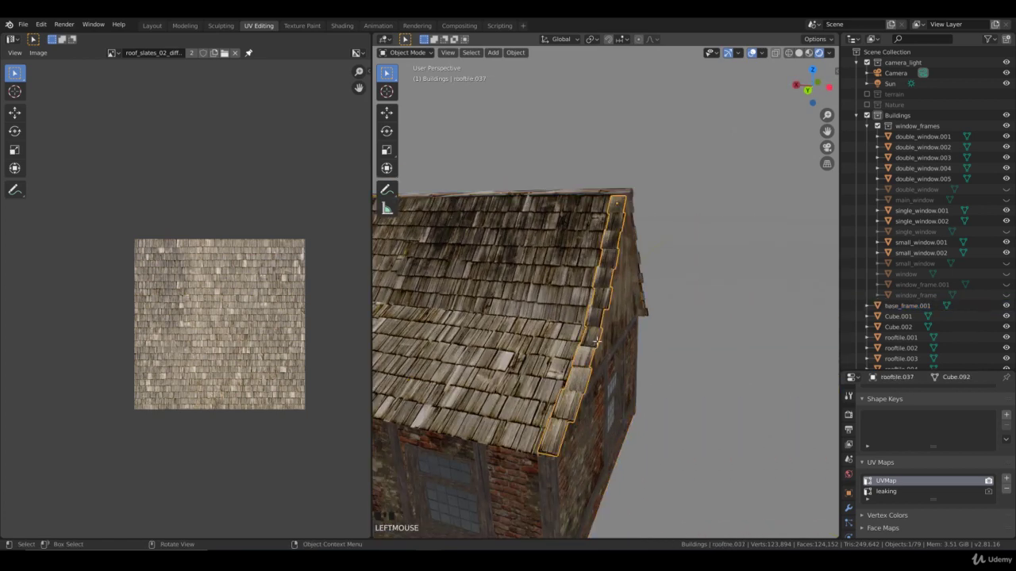
key("Tab")
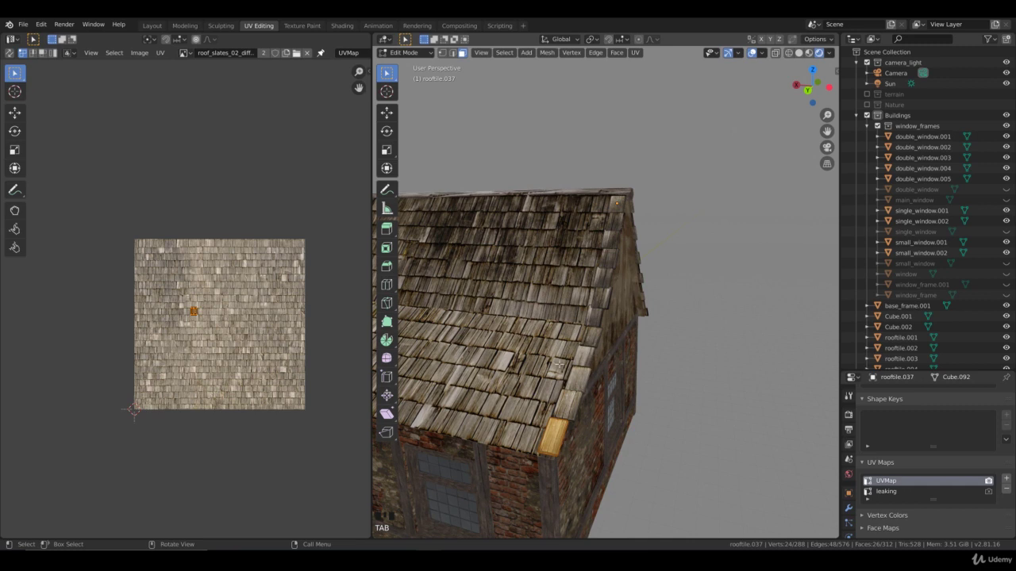
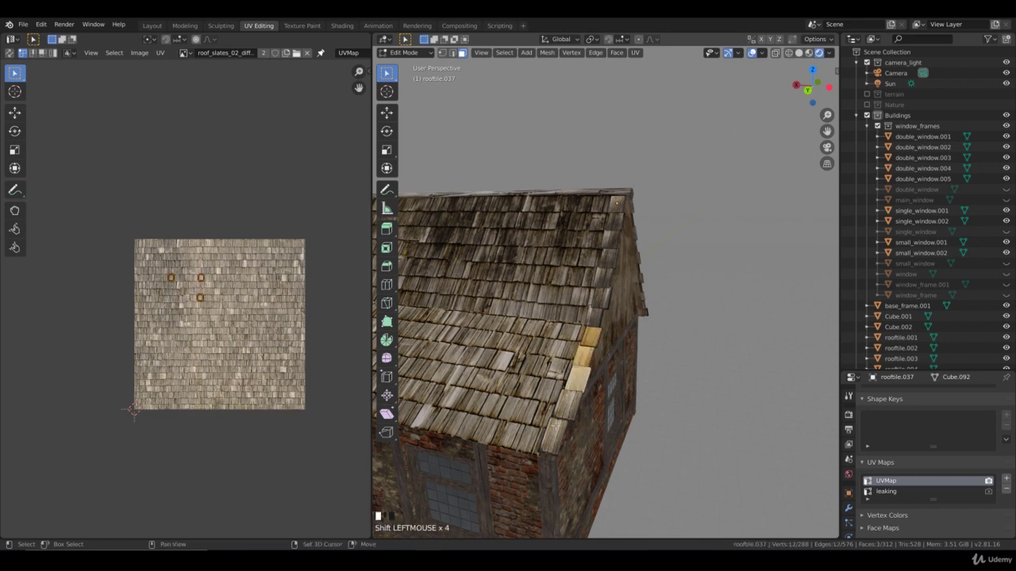
key("ctrl+l")
key("s")
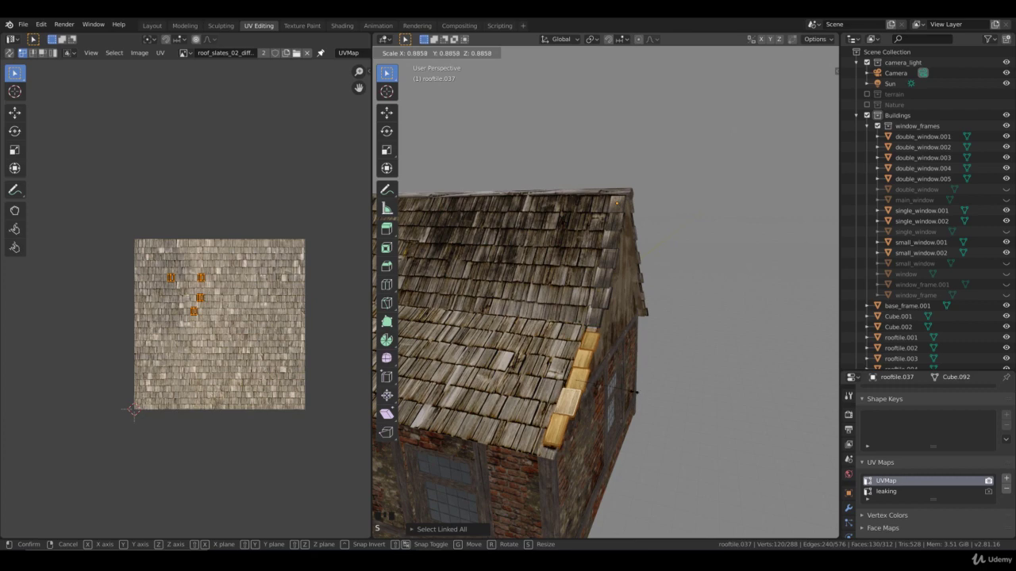
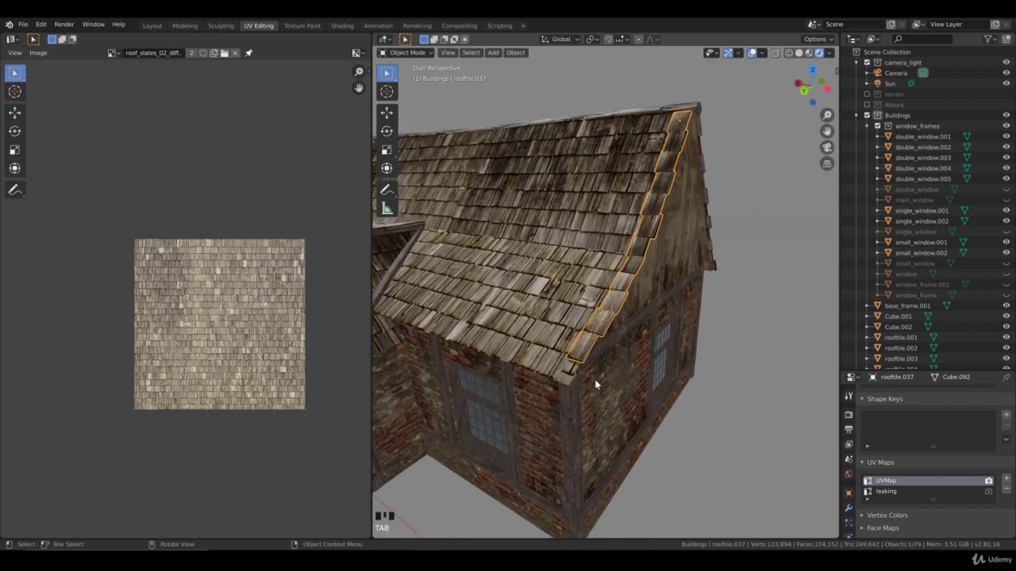
Step: Enter Edit Mode on the strip with see-through shading to reach the hidden bottom tile
key("Tab")
key("z")
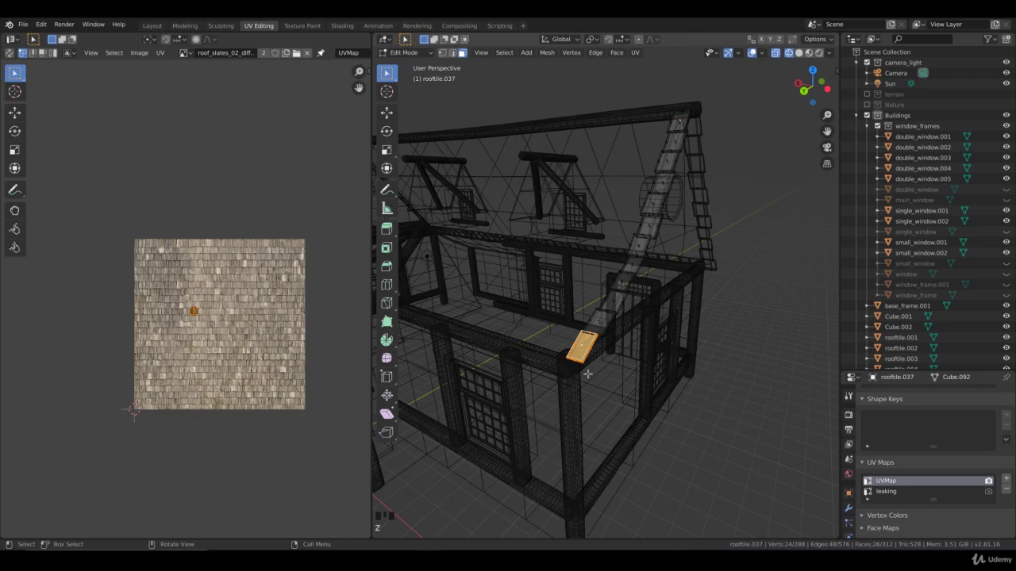
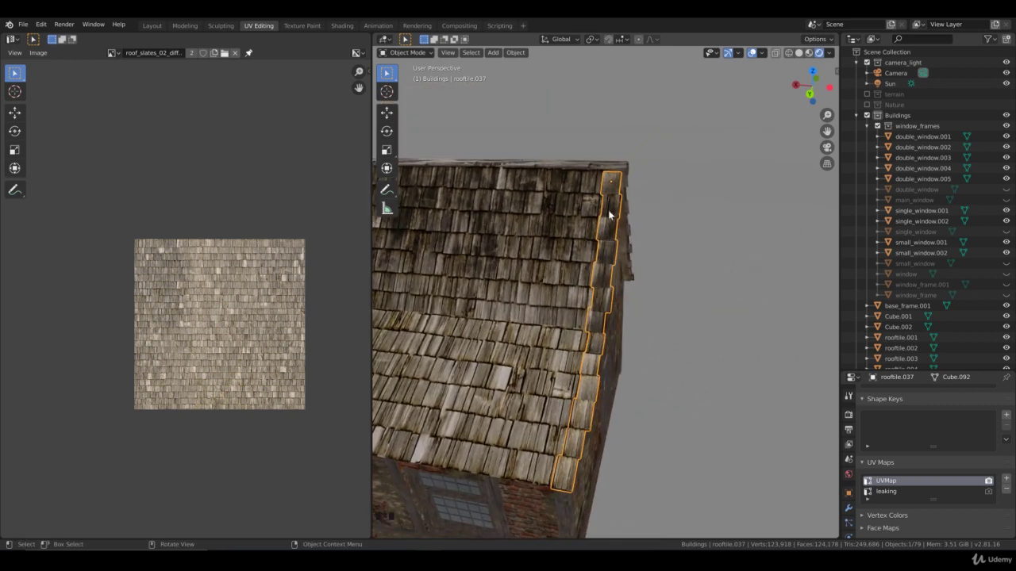
Step: Leave Edit Mode and orbit around to the house's opposite gable
key("Tab")
scroll("down", 3)
key("Tab")
left_click_drag(648, 353, 659, 315)
left_click(660, 315)
left_click_drag(646, 338, 605, 333)
left_click(602, 333)
scroll("down", 3)
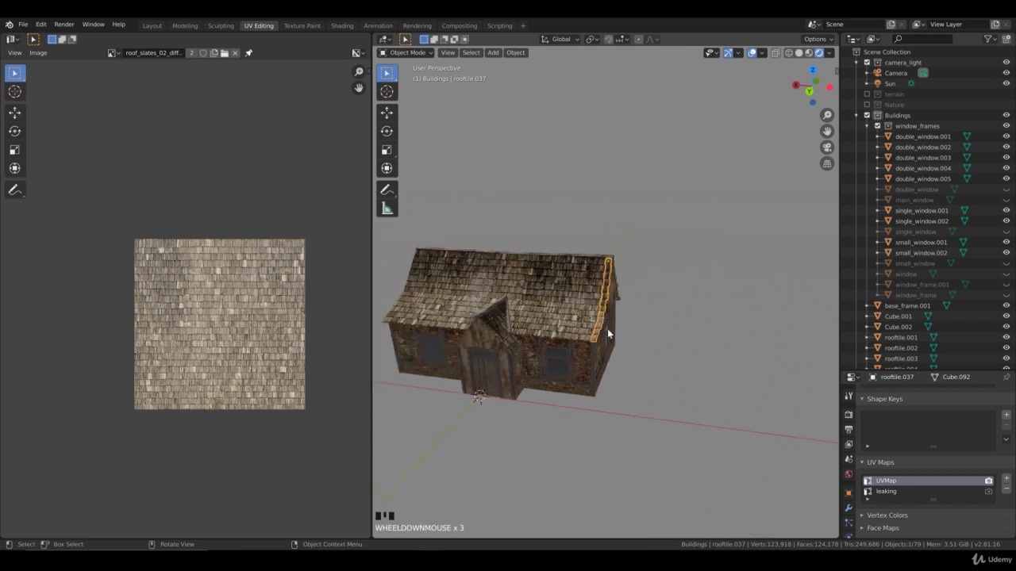
left_click_drag(612, 331, 678, 333)
scroll("up", 3)
Step: Duplicate the gable-edge tile strip and move the copy along the house onto the far gable edge
key("shift+d")
key("g")
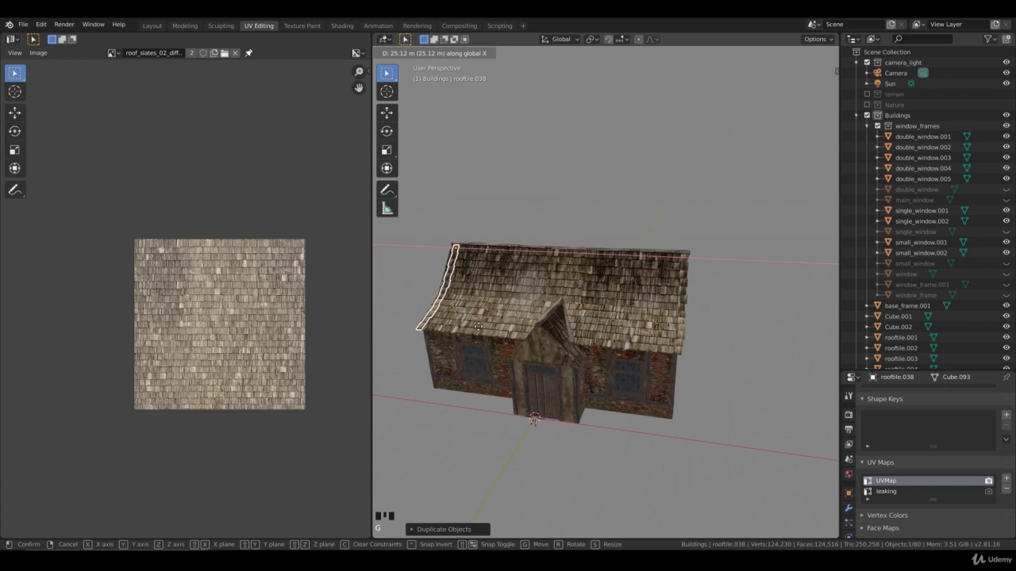
left_click_drag(493, 326, 656, 338)
scroll("up", 3)
left_click_drag(634, 340, 647, 329)
key("g")
Step: Stretch the copied strip along its length until it reaches the gable's bottom corner
key("g")
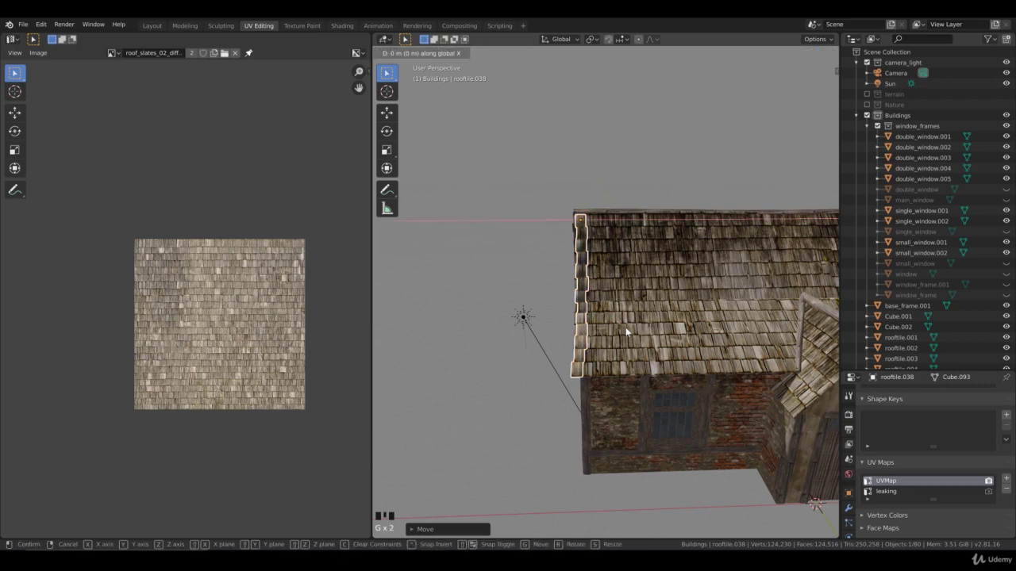
left_click_drag(634, 338, 684, 315)
key("g")
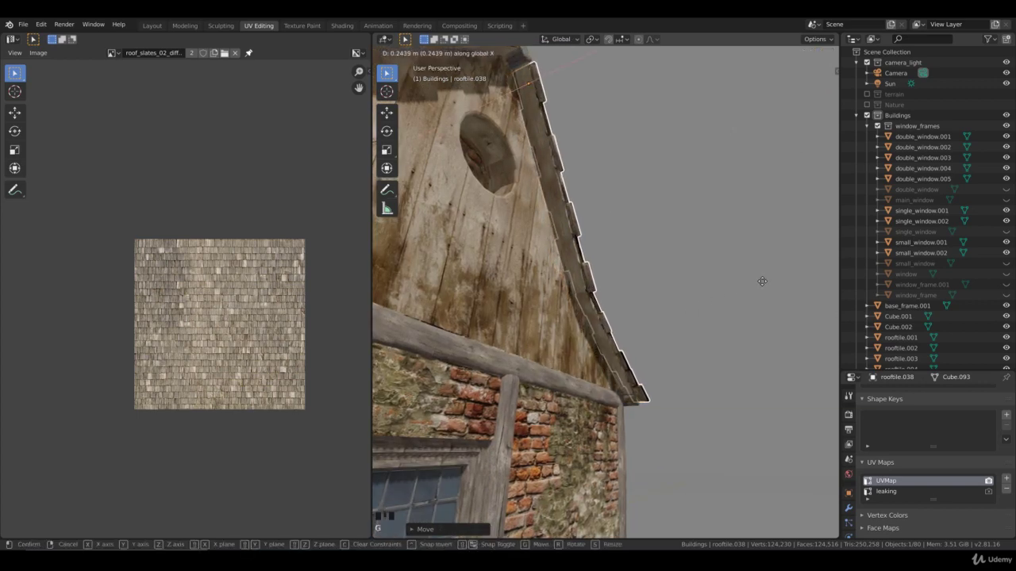
left_click_drag(663, 373, 545, 398)
left_click(546, 398)
Step: Zoom to the roof corner and grab the strip's faces in Edit Mode for adjustment
left_click(599, 387)
left_click_drag(600, 386, 594, 383)
scroll("up", 3)
key("Tab")
key("g")
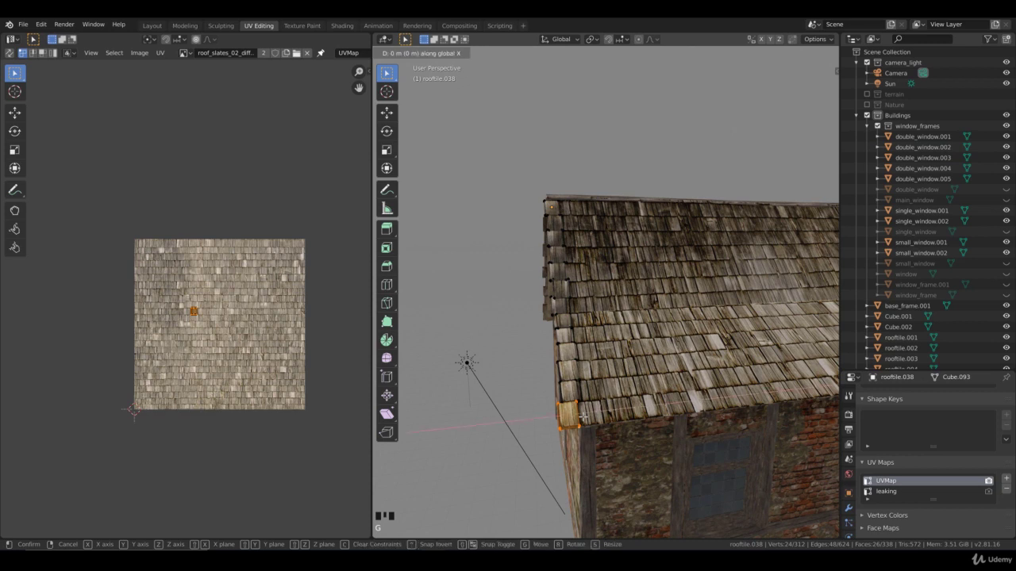
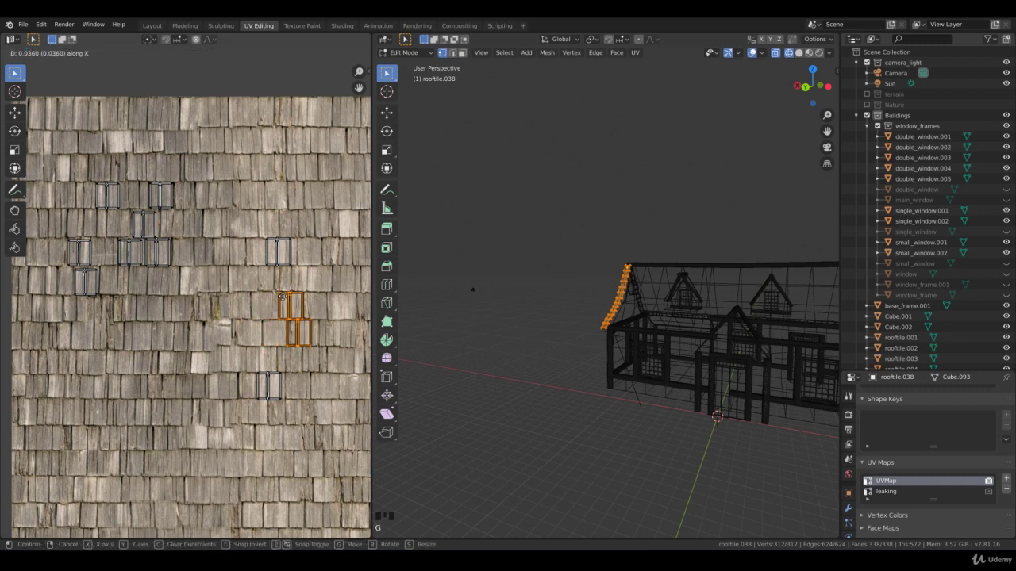
Step: Move one tile's UV island onto a different shingle of the roof texture
left_click(290, 257)
key("b")
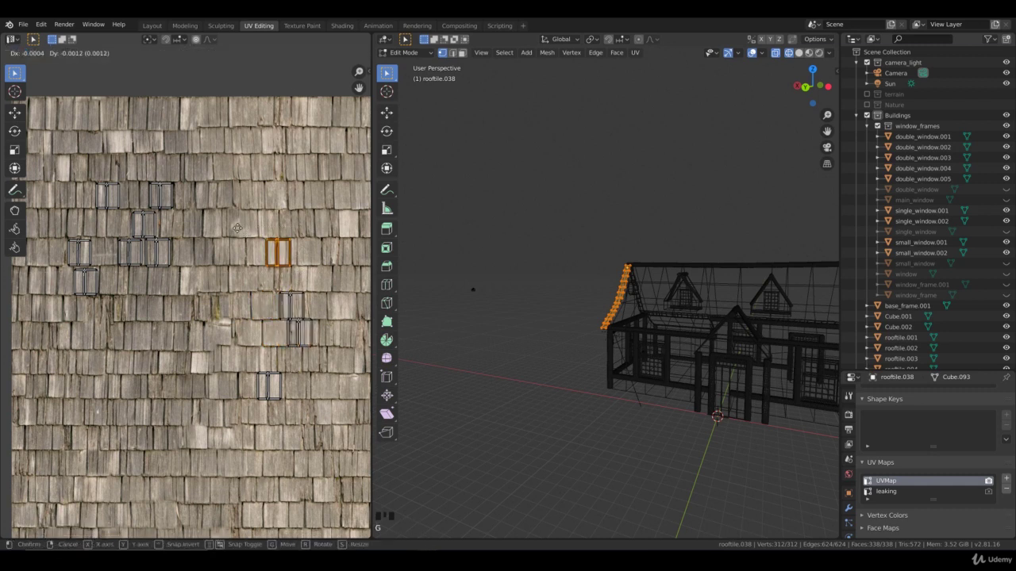
left_click_drag(184, 225, 258, 220)
left_click(258, 220)
key("b")
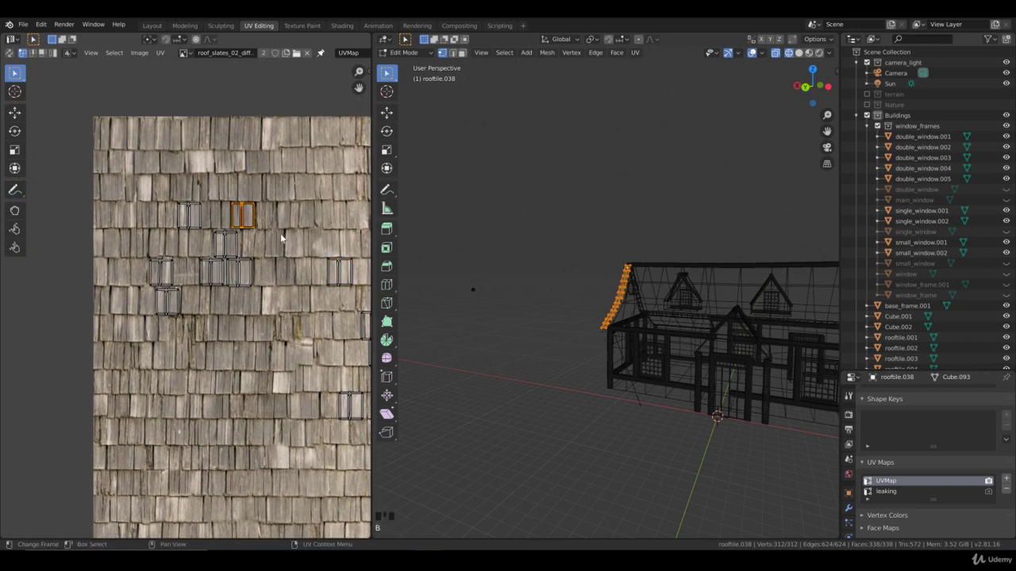
Step: Relocate further tile islands onto other shingles, then return to whole-object work
left_click(202, 230)
key("b")
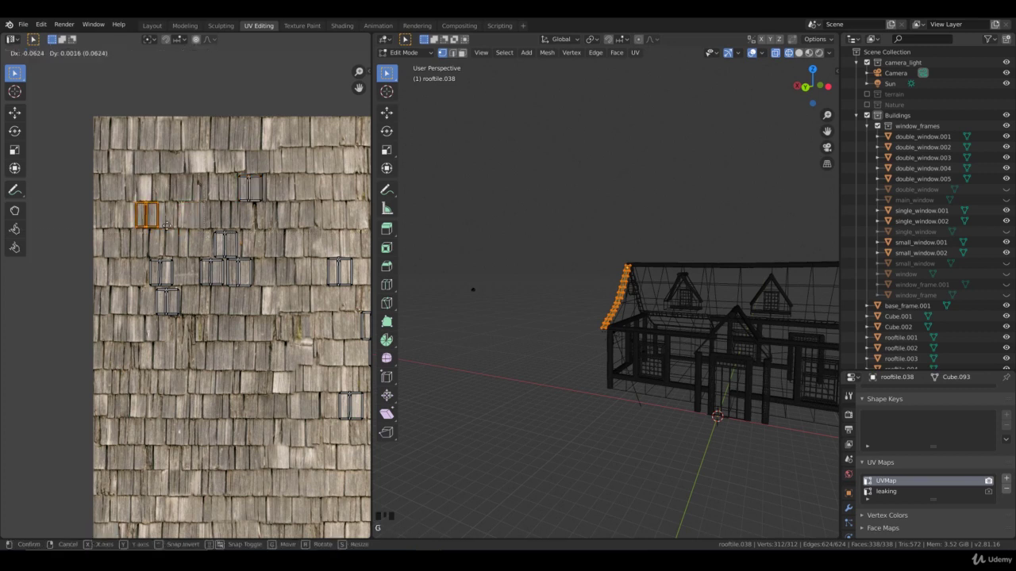
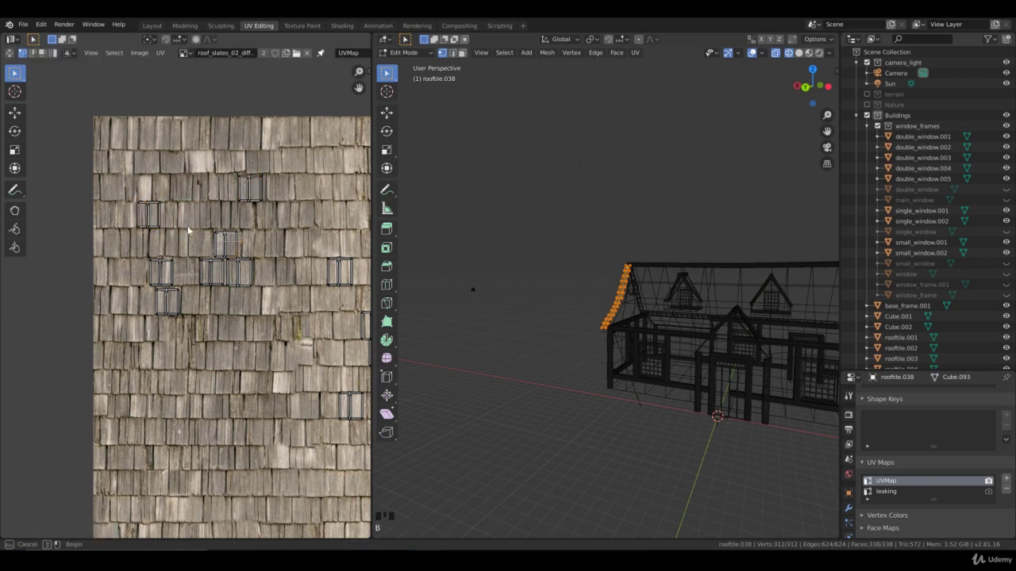
key("ctrl+l")
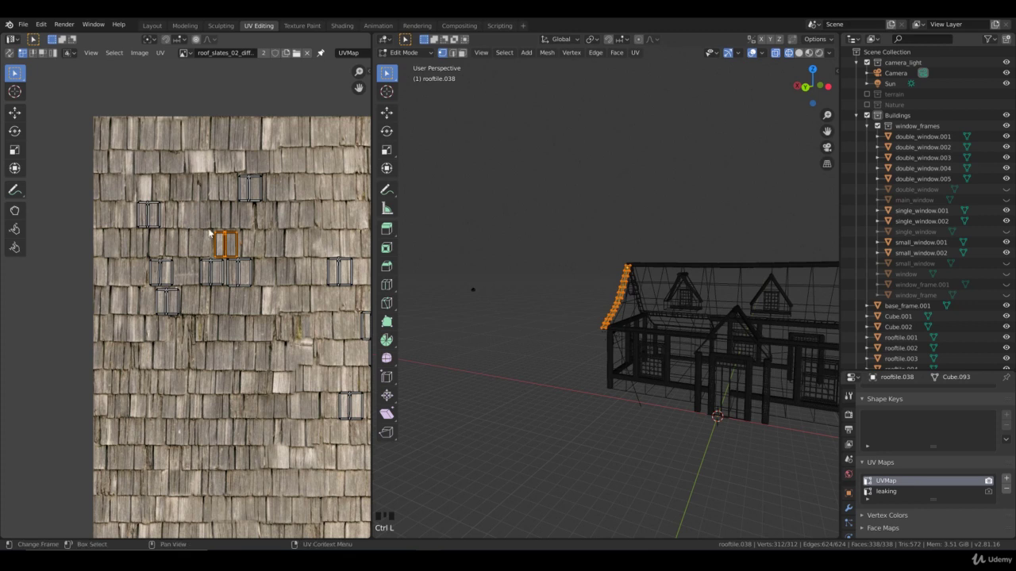
key("g")
key("s")
key("Tab")
Step: In solid shading, select the first few tile objects along the front eave
key("z")
left_click_drag(604, 341, 592, 358)
left_click(591, 358)
left_click_drag(565, 355, 577, 335)
left_click_drag(576, 337, 594, 321)
left_click(593, 322)
left_click(579, 322)
left_click_drag(579, 322, 445, 305)
left_click(445, 305)
left_click_drag(475, 323, 584, 328)
scroll("up", 3)
Step: Add the next run of eave tiles to the selection one by one
key("z")
left_click(550, 323)
left_click(563, 325)
left_click(575, 325)
left_click(582, 325)
left_click(591, 327)
scroll("down", 3)
Step: Box-select the whole row of eave tiles and refine the selection
left_click_drag(648, 337, 737, 328)
key("b")
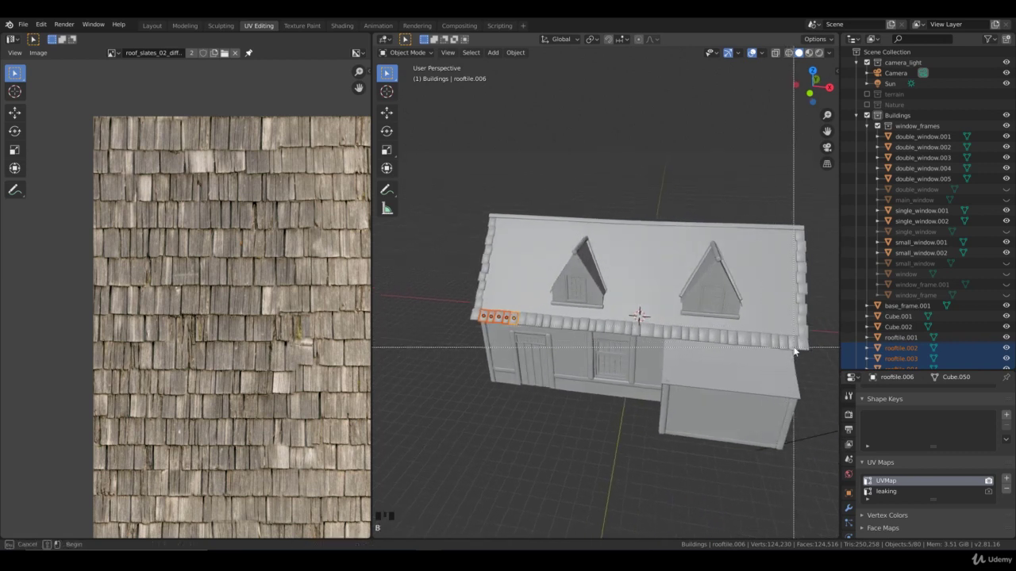
key("b")
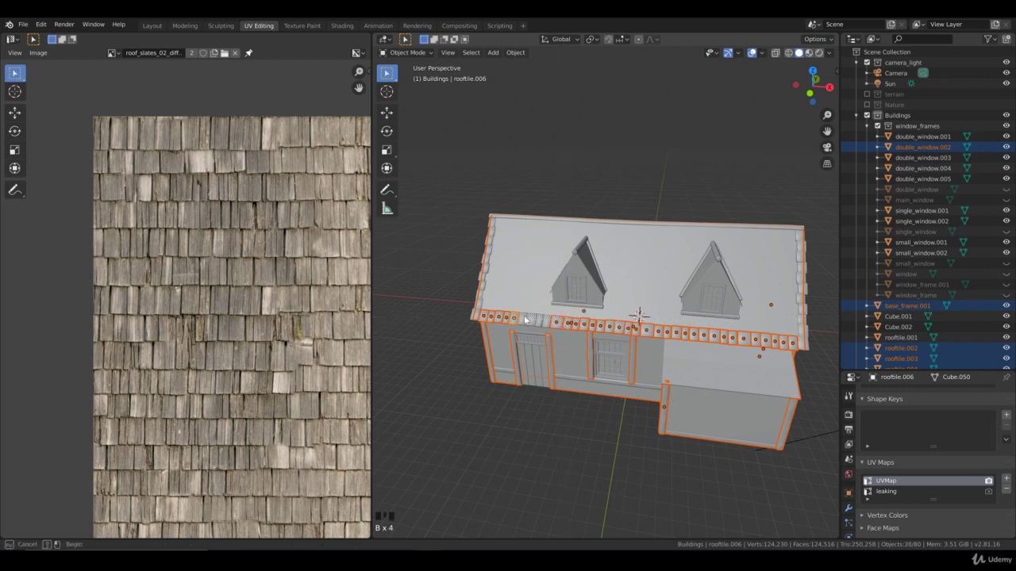
left_click_drag(664, 396, 712, 399)
scroll("down", 3)
middle_click(706, 405)
key("b")
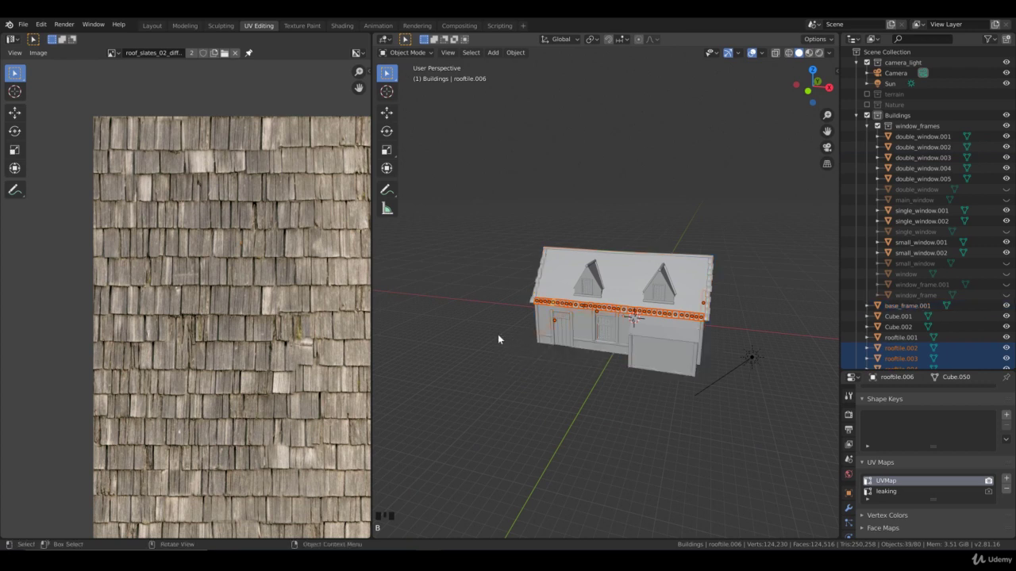
key("b")
left_click_drag(519, 263, 564, 341)
Step: Test-lift the row, cancel, join the tiles into one object with Ctrl+J and go to top view
key("b")
left_click_drag(620, 345, 651, 349)
key("b")
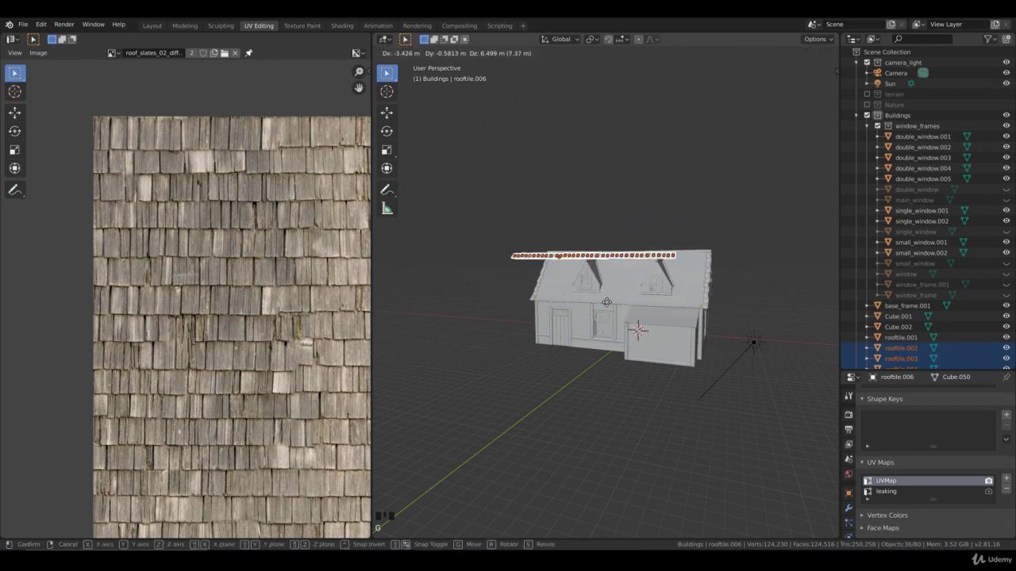
key("ctrl+j")
key("KP_7")
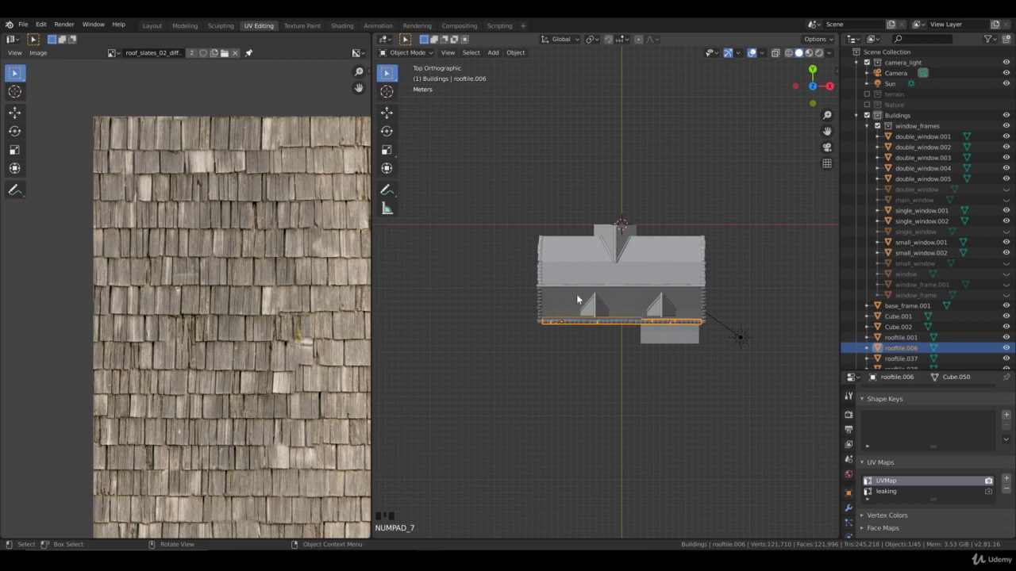
Step: Duplicate the front eave tile strip, rotate it to face the back and move it onto the back eave
key("shift+d")
key("r")
key("r")
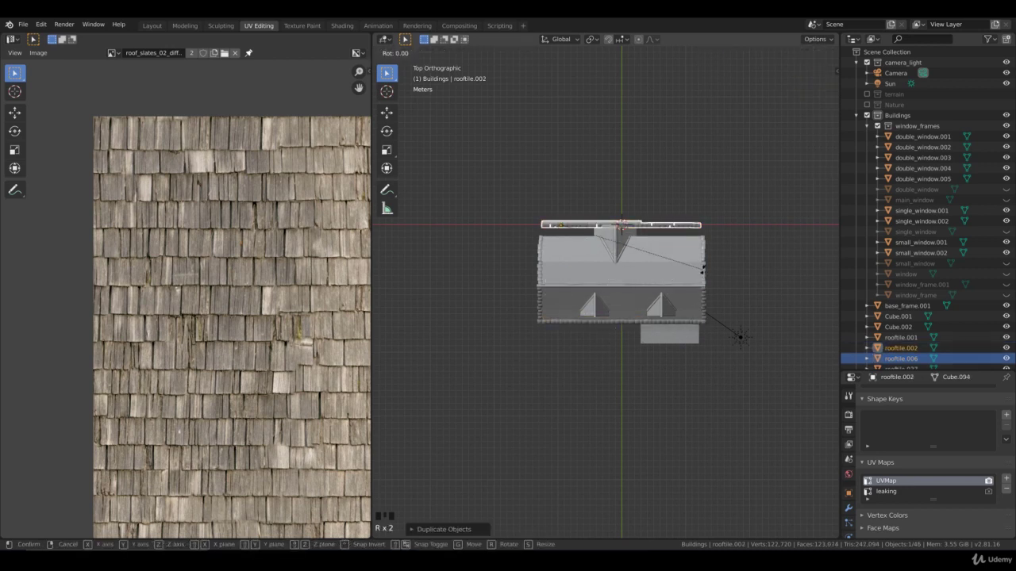
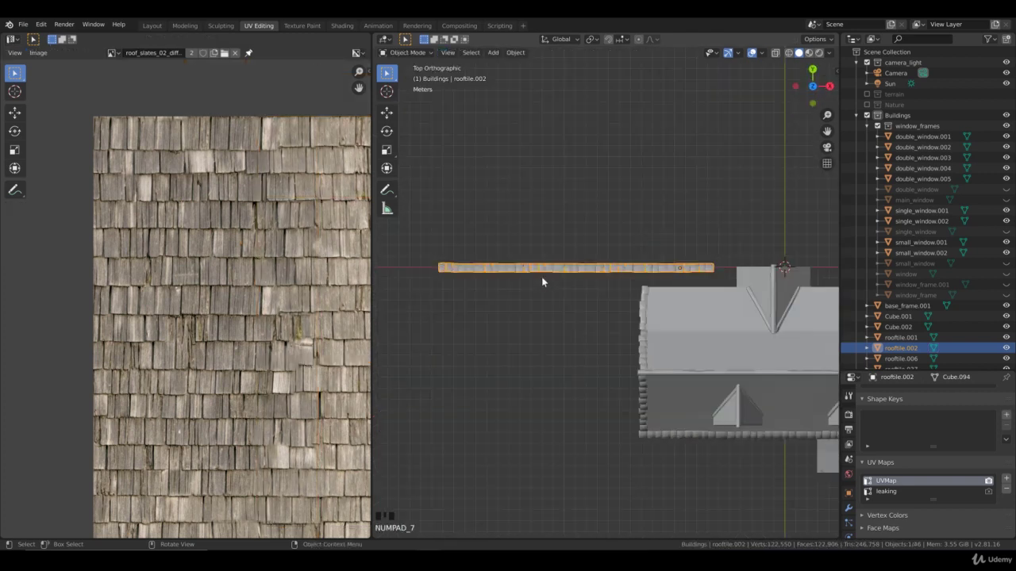
left_click_drag(652, 355, 524, 332)
key("g")
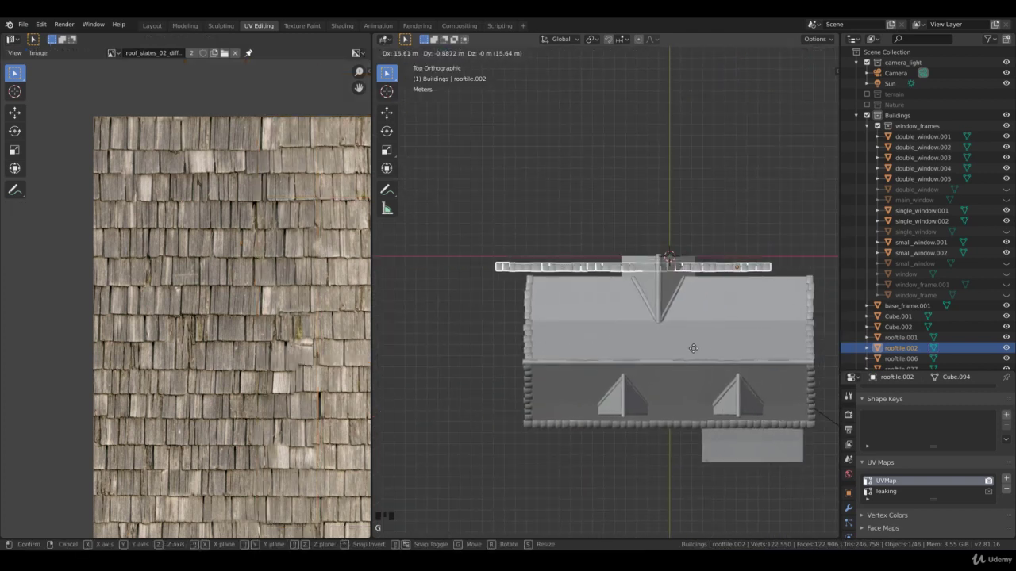
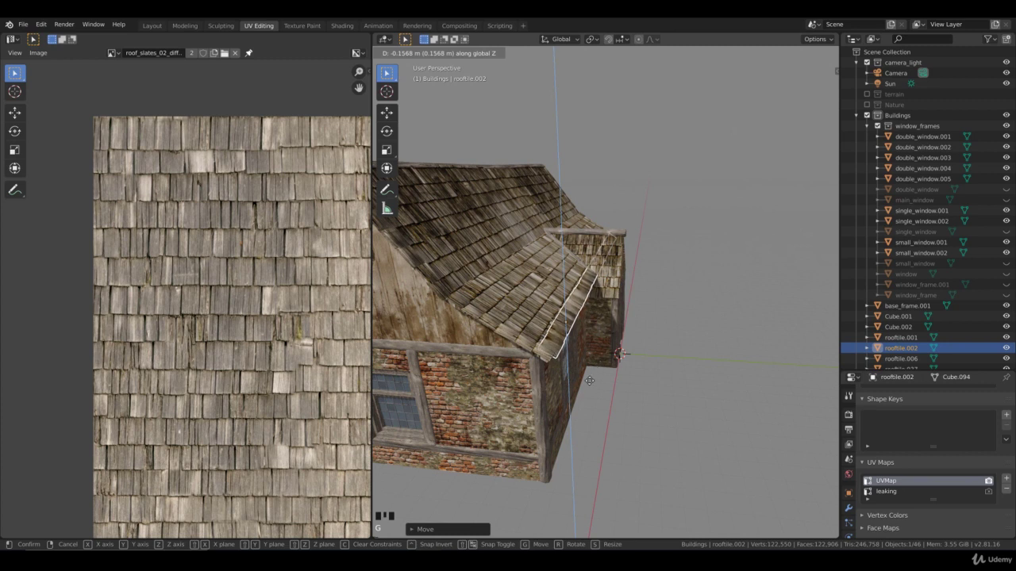
Step: Adjust the rooftile.002 strip's height so it sits on the shed roof's sloped edge and confirm
key("g")
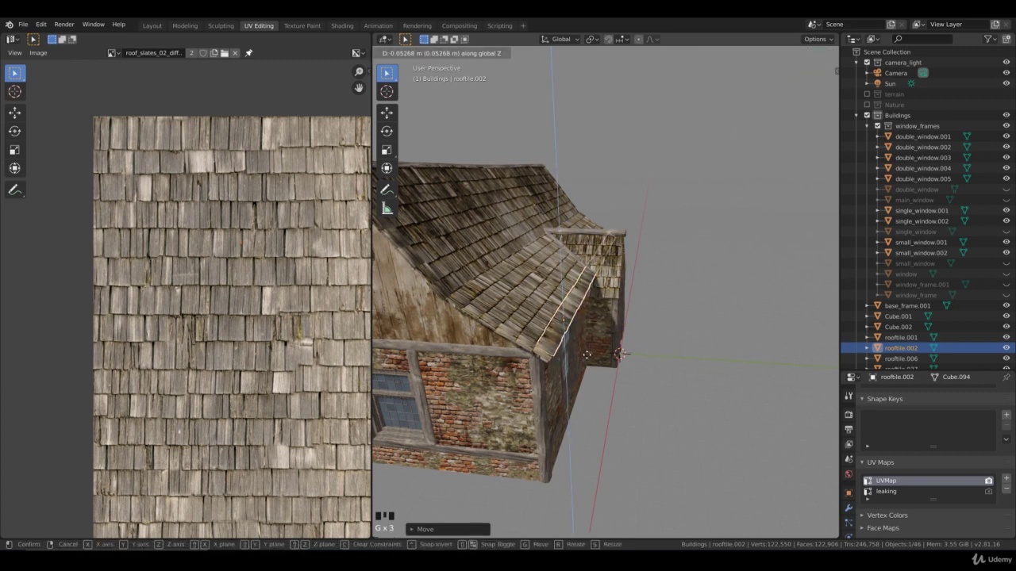
scroll("down", 3)
left_click_drag(582, 361, 538, 364)
scroll("up", 3)
left_click(537, 363)
Step: Orbit around the textured house to inspect the tile strips from several sides
left_click_drag(623, 354, 597, 346)
scroll("up", 3)
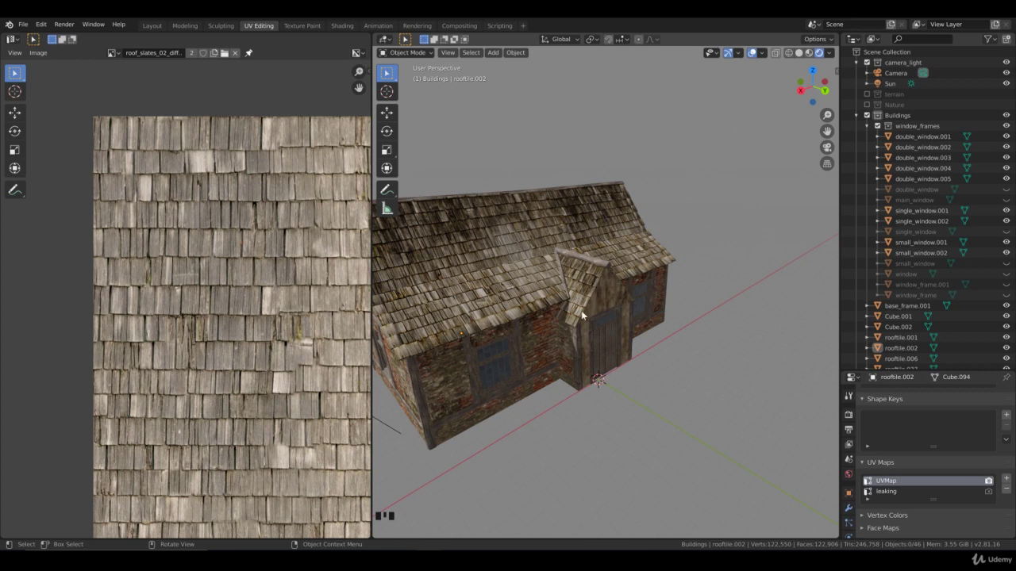
scroll("down", 3)
left_click_drag(529, 324, 607, 361)
scroll("up", 3)
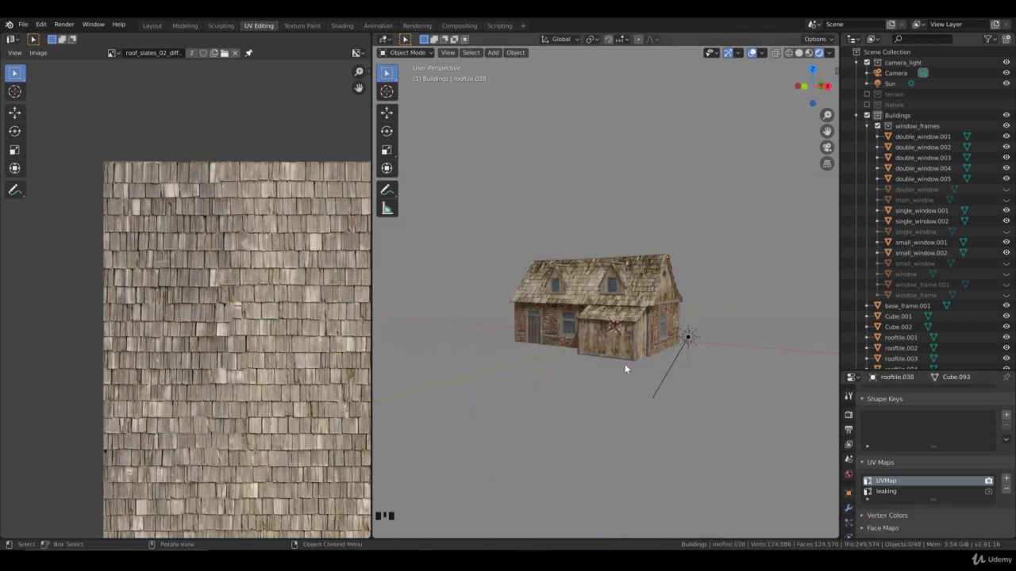
left_click_drag(623, 359, 607, 362)
scroll("up", 3)
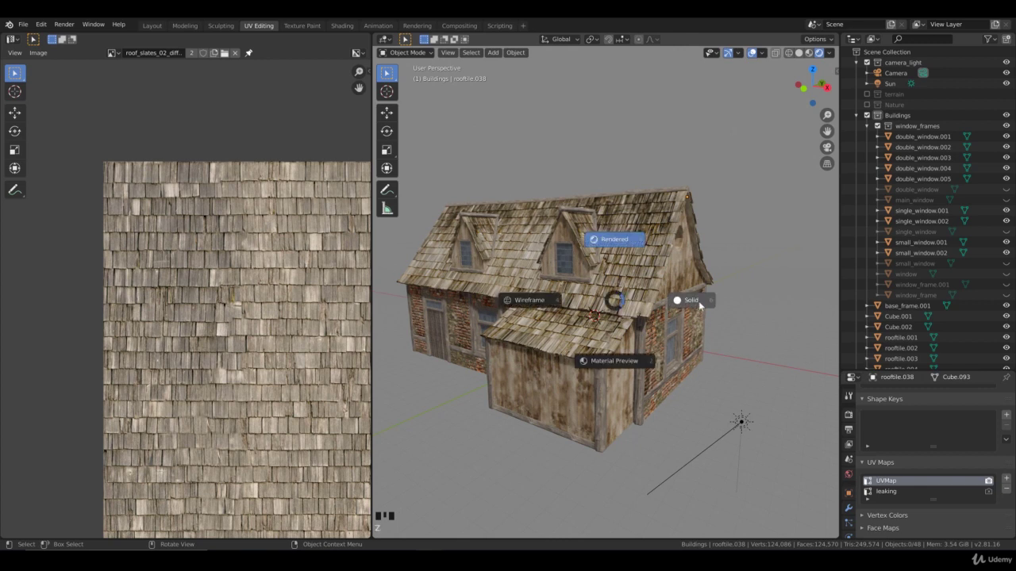
Step: Switch the viewport to plain solid shading and orbit toward the main roof ridge
left_click_drag(684, 311, 525, 295)
scroll("up", 3)
left_click_drag(525, 294, 579, 308)
Step: Select wooden_bar.005 and raise it vertically onto the main roof peak
left_click(580, 308)
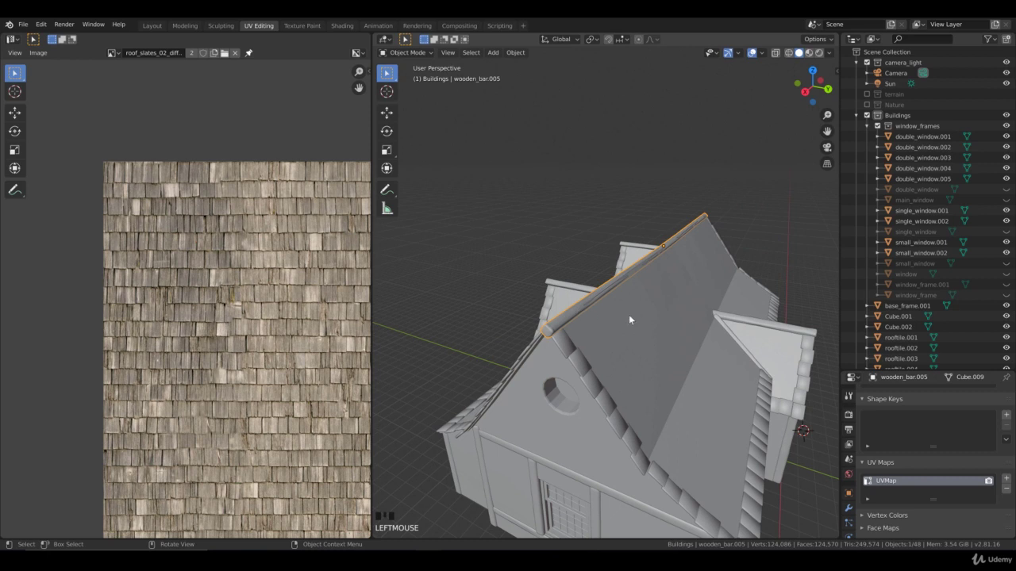
key("g")
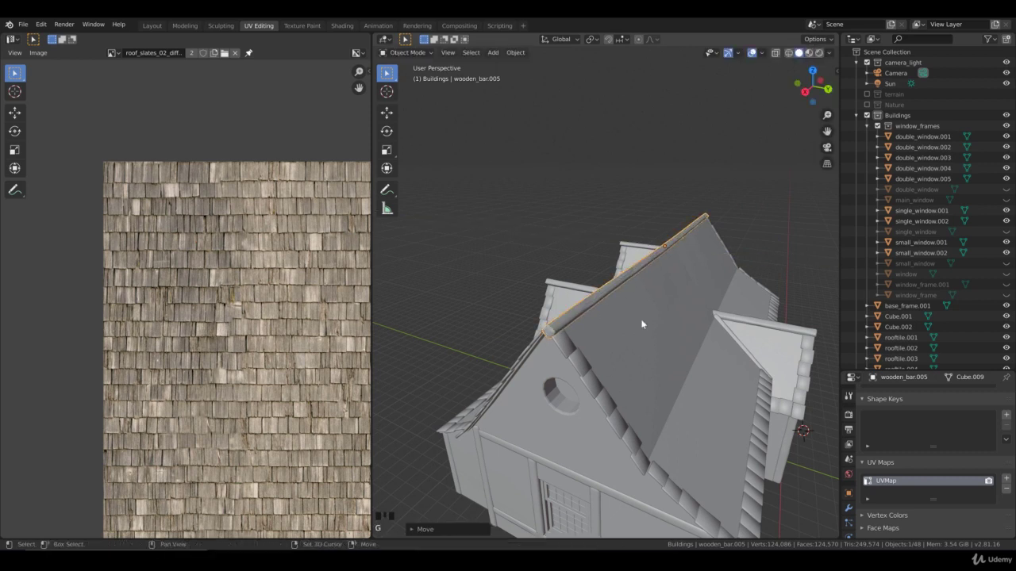
left_click_drag(646, 321, 692, 321)
key("g")
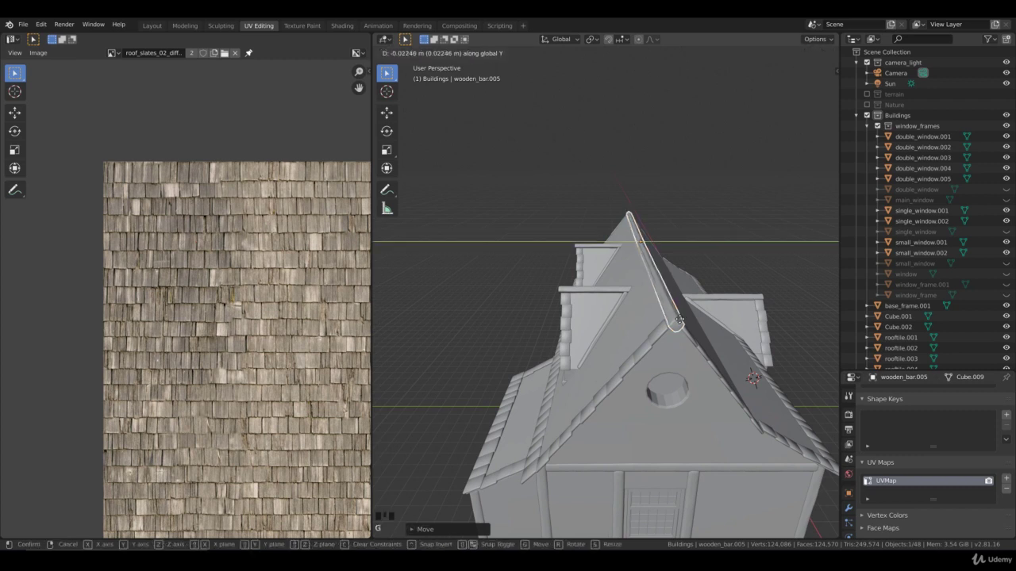
key("g")
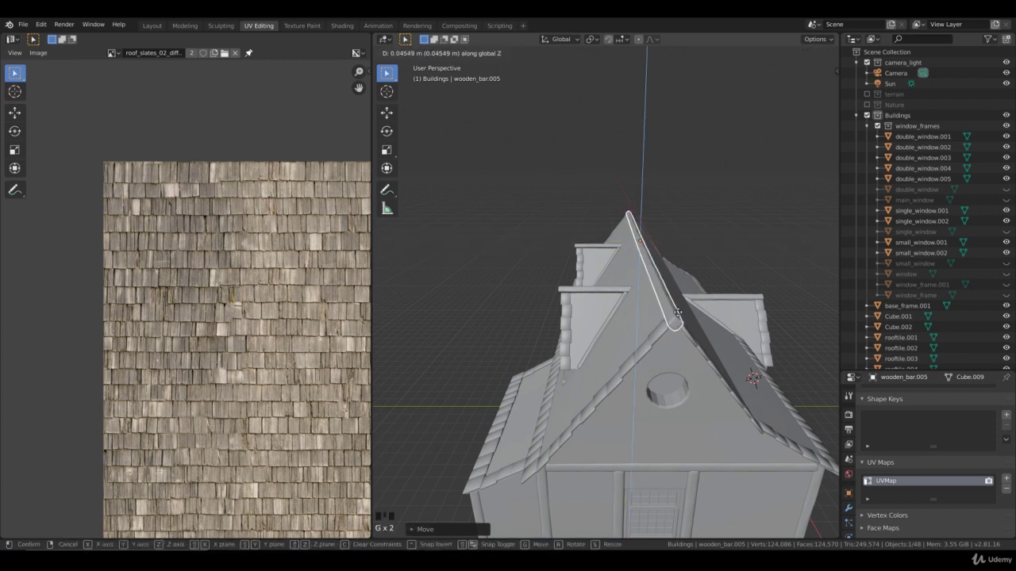
left_click_drag(687, 324, 590, 281)
scroll("up", 3)
Step: Lower the ridge bar to sit exactly on the ridge, then return to Material Preview shading
left_click_drag(606, 281, 631, 286)
key("g")
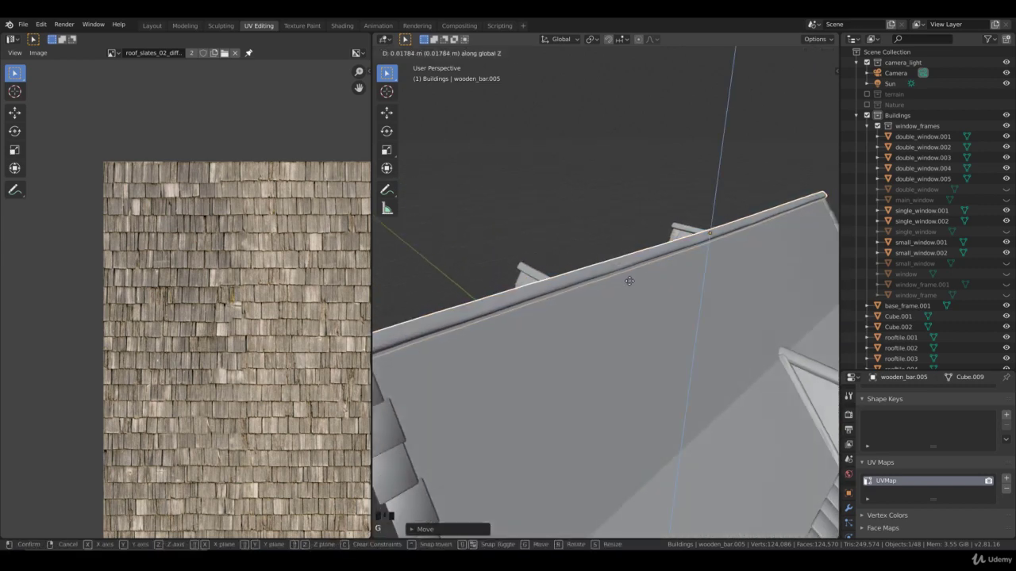
scroll("down", 3)
left_click_drag(671, 299, 575, 273)
key("z")
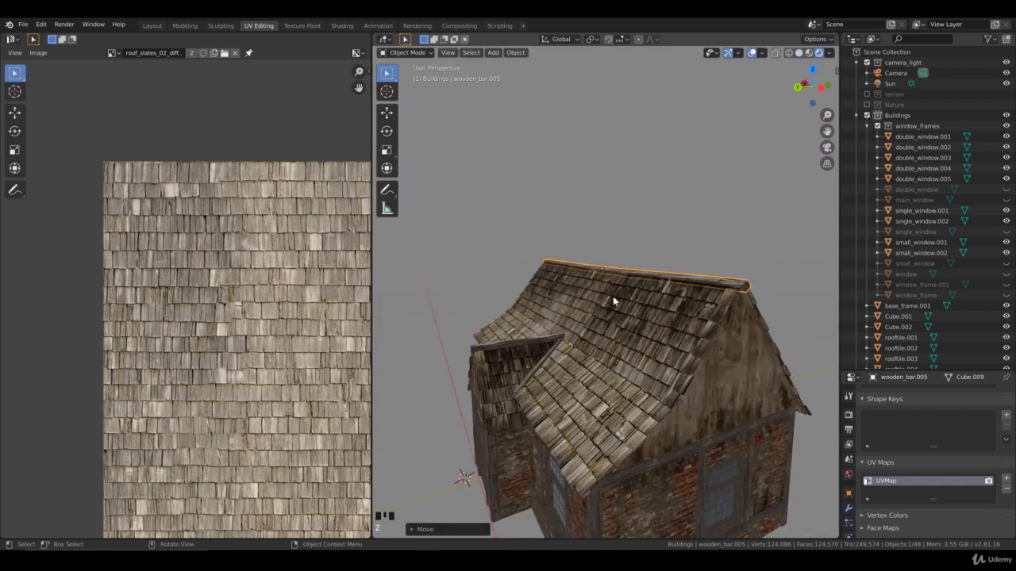
scroll("down", 3)
left_click_drag(677, 368, 623, 354)
scroll("up", 3)
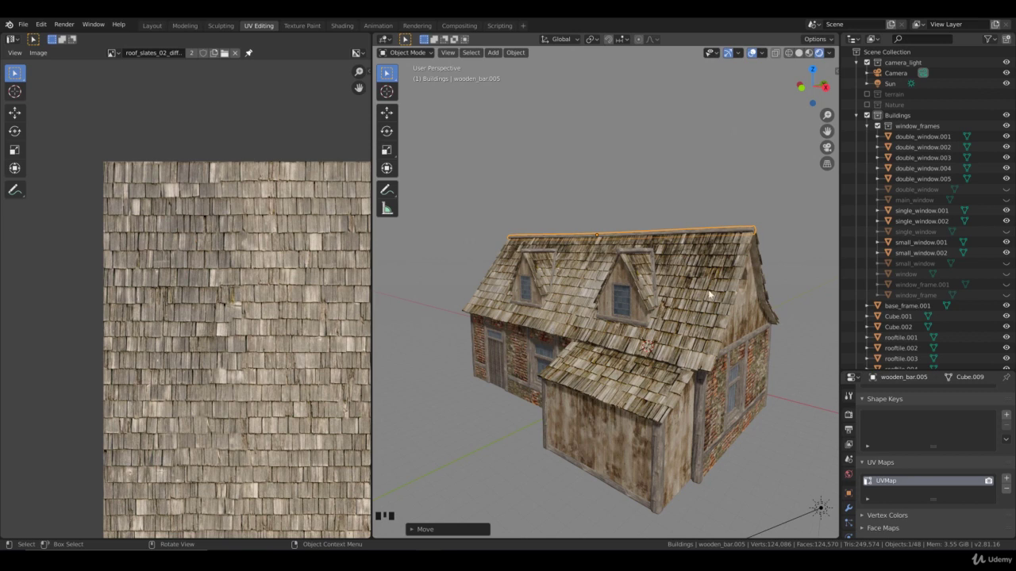
left_click_drag(698, 297, 632, 365)
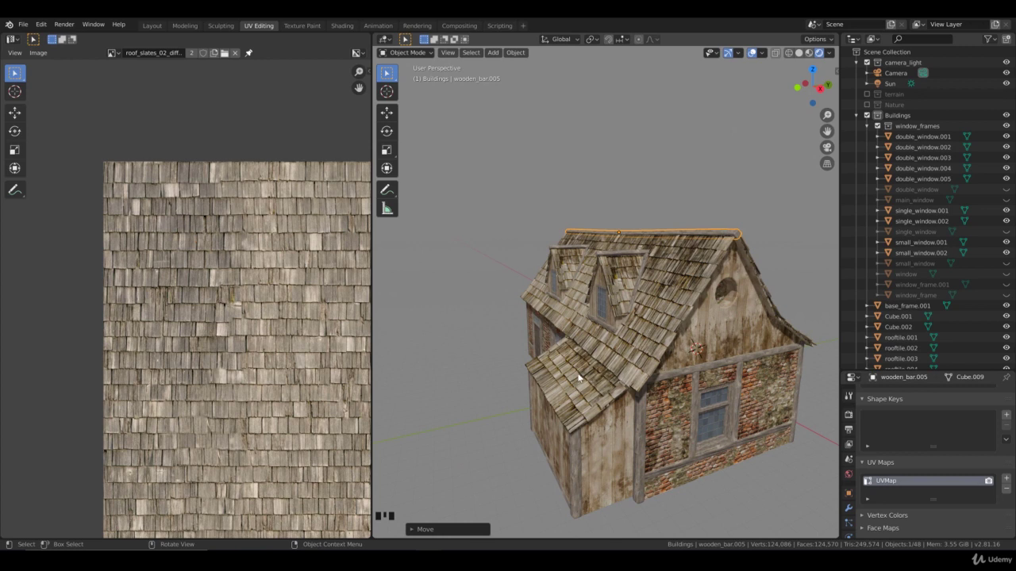
left_click_drag(580, 367, 623, 364)
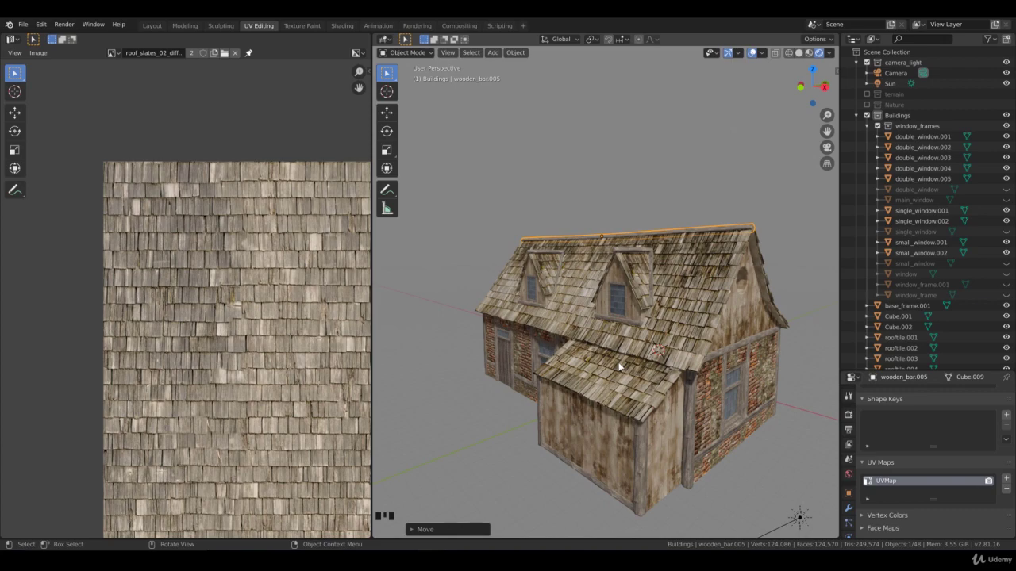